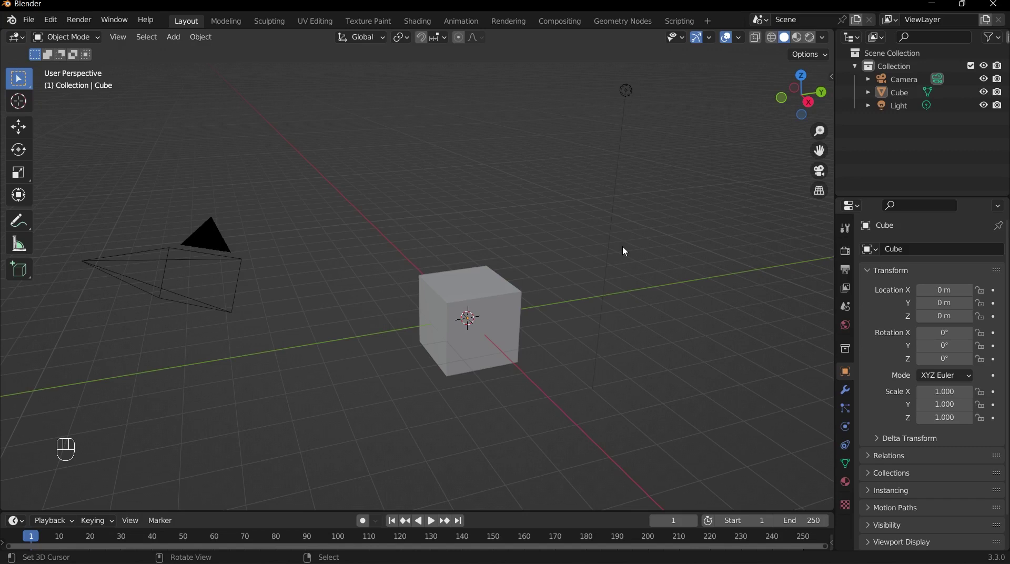
Step: Orbit around the default cube and add an image empty via Shift+A > Image > Reference
left_click_drag(538, 279, 470, 298)
left_click_drag(486, 286, 470, 298)
middle_click(470, 298)
key("shift+a")
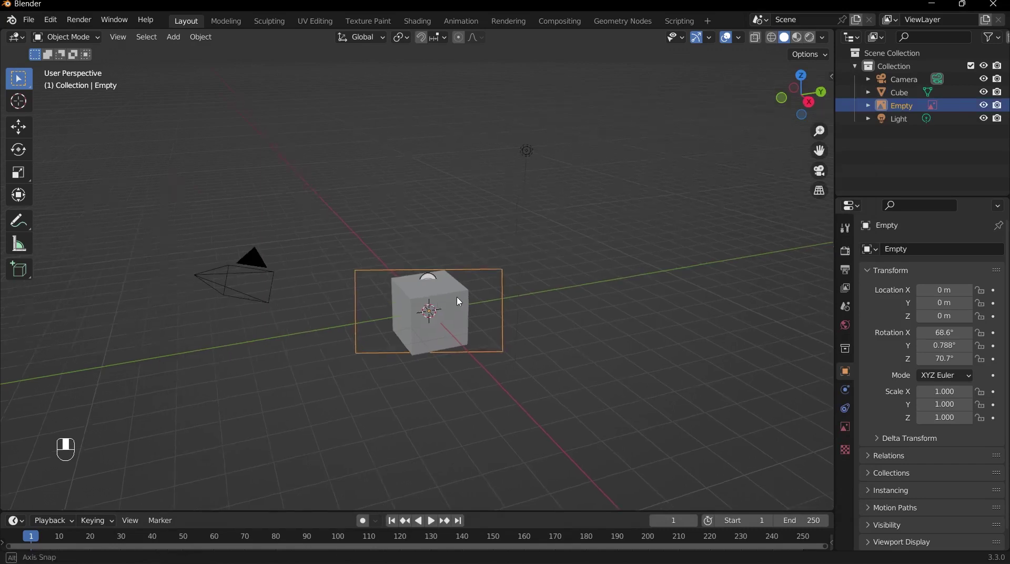
Step: Delete the default cube and rotate the front reference 90° on X to stand upright
left_click_drag(546, 284, 441, 286)
left_click_drag(440, 286, 421, 274)
key("x")
left_click_drag(421, 274, 378, 345)
key("alt+r")
key("r")
Step: Inspect the upright front reference from several viewpoints
key("`")
left_click_drag(378, 346, 436, 249)
left_click_drag(436, 250, 450, 289)
left_click_drag(451, 290, 416, 312)
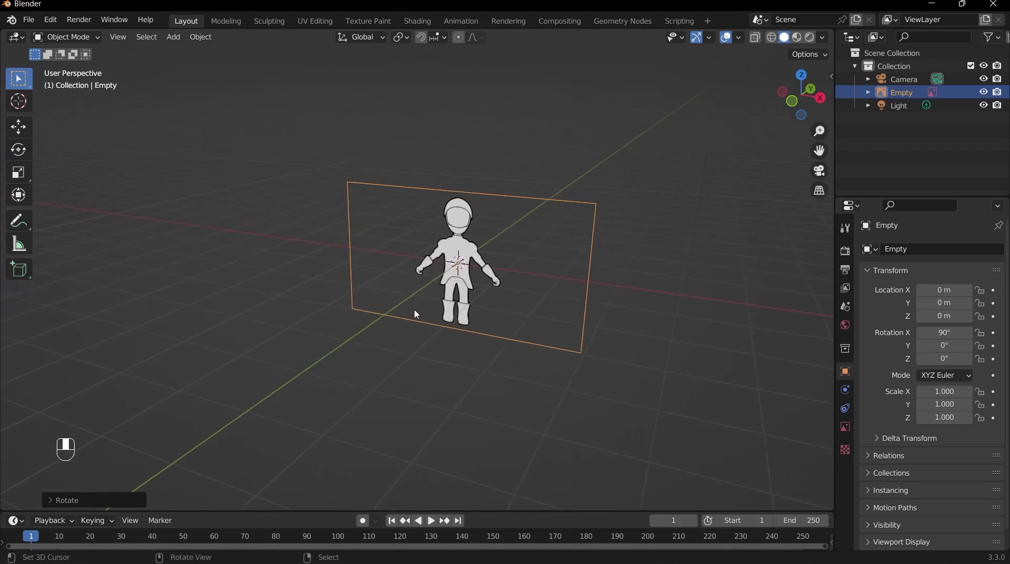
Step: Load Side.png as a reference, rotate it X 90° Z 90°, and check it from front and right views
key("shift+a")
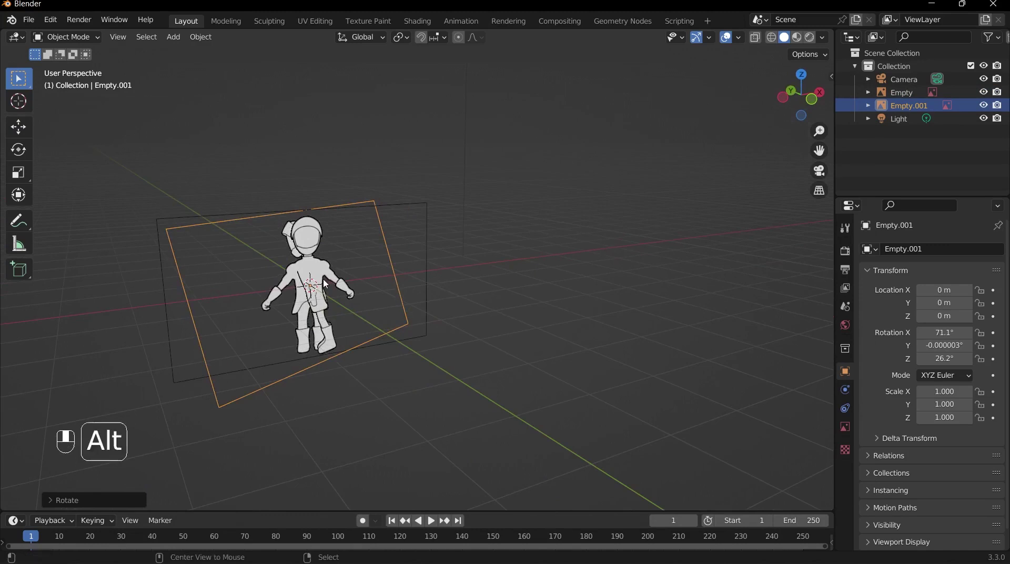
key("alt+r")
key("r")
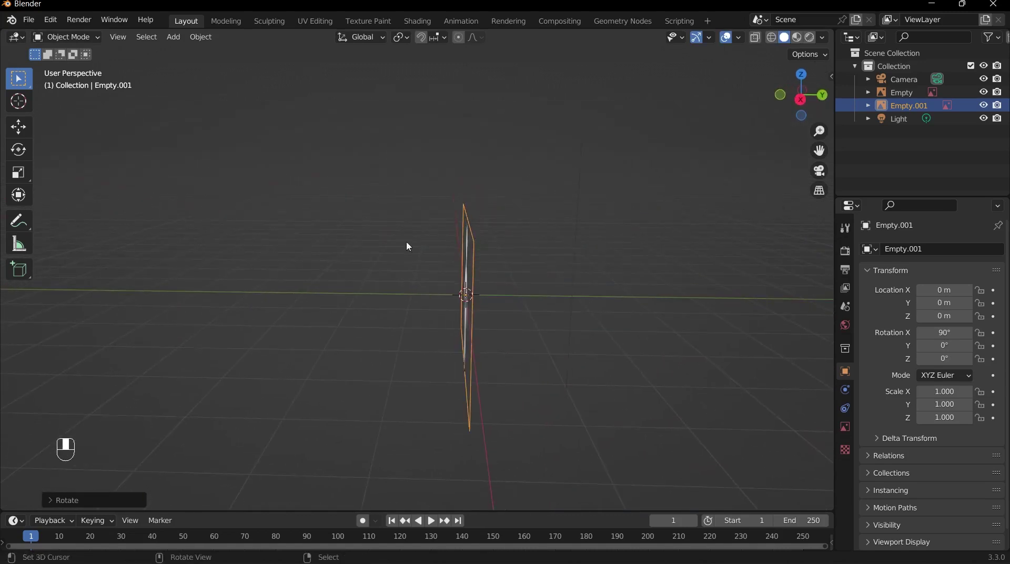
key("r")
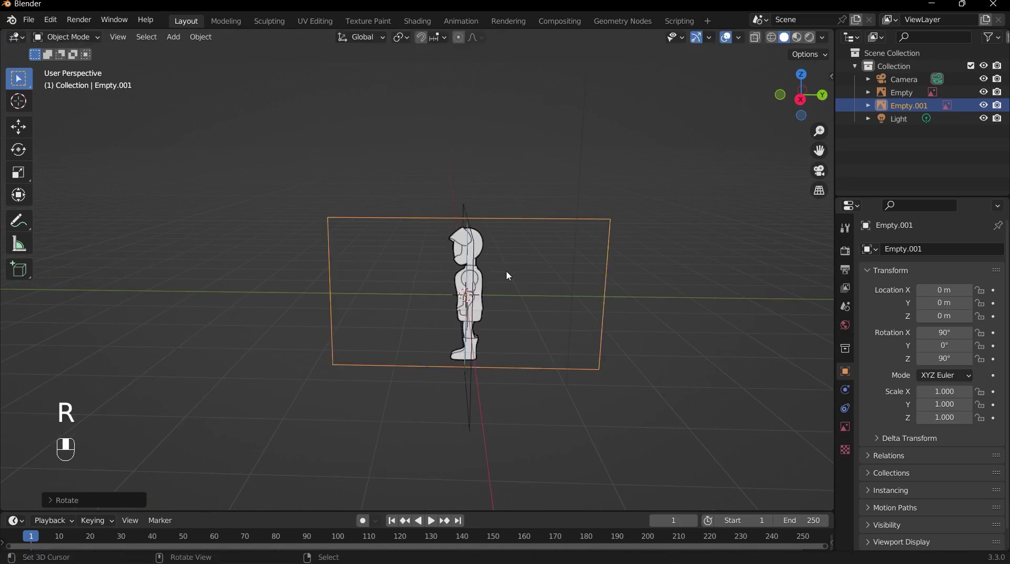
key("`")
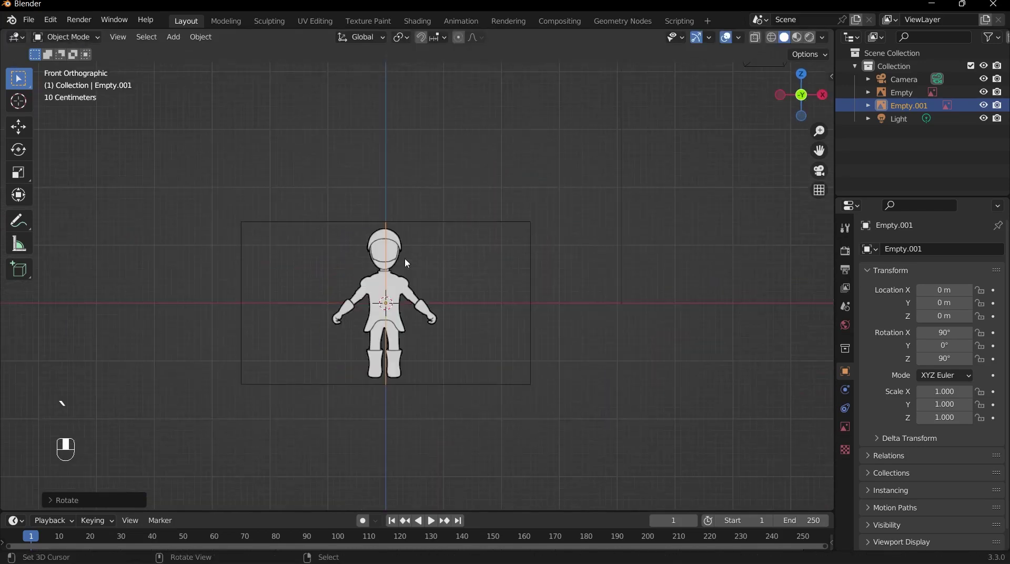
key("`")
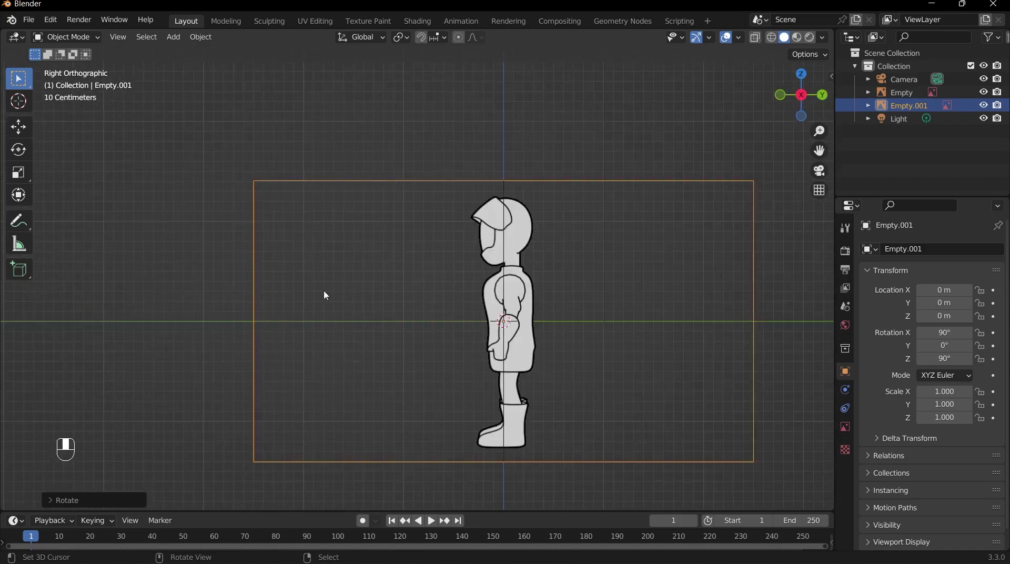
Step: Shift the side reference along X away from the front reference and return to front view
left_click_drag(348, 250, 429, 254)
key("g")
left_click(430, 254)
left_click_drag(429, 255, 438, 320)
key("g")
Step: Add a cube, scale it to about 0.234 over the chest, and enter Edit Mode on it
key("shift+a")
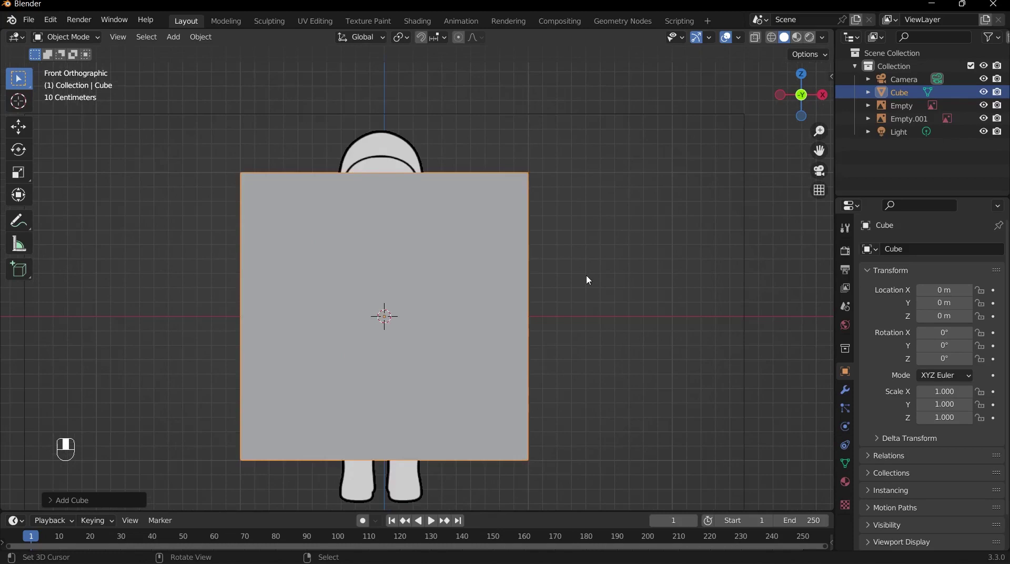
key("s")
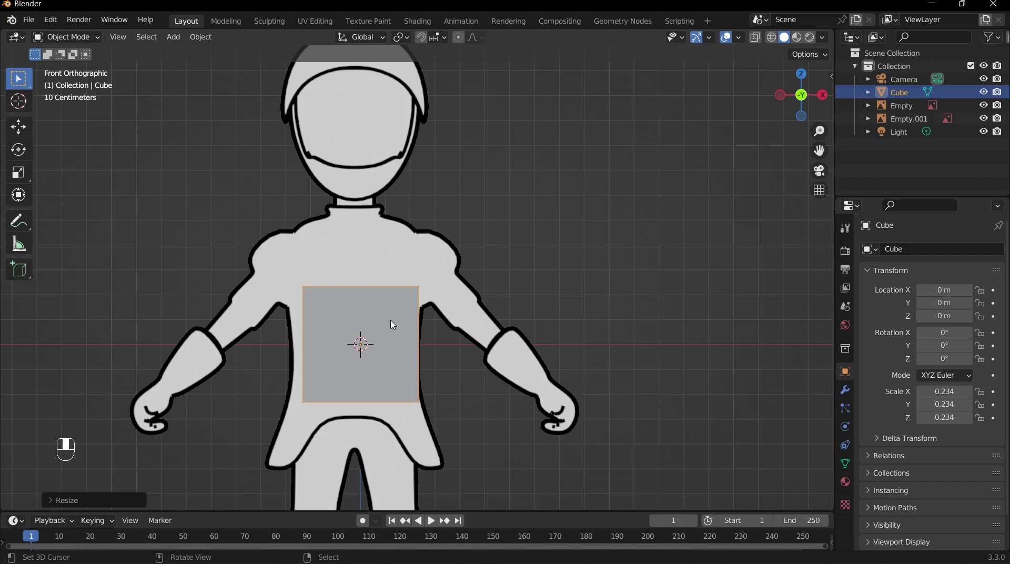
left_click(396, 324)
key("Tab")
left_click_drag(394, 317, 380, 285)
left_click(380, 284)
Step: Cut a vertical edge loop down the cube's centre and make the mesh see-through
key("ctrl+r")
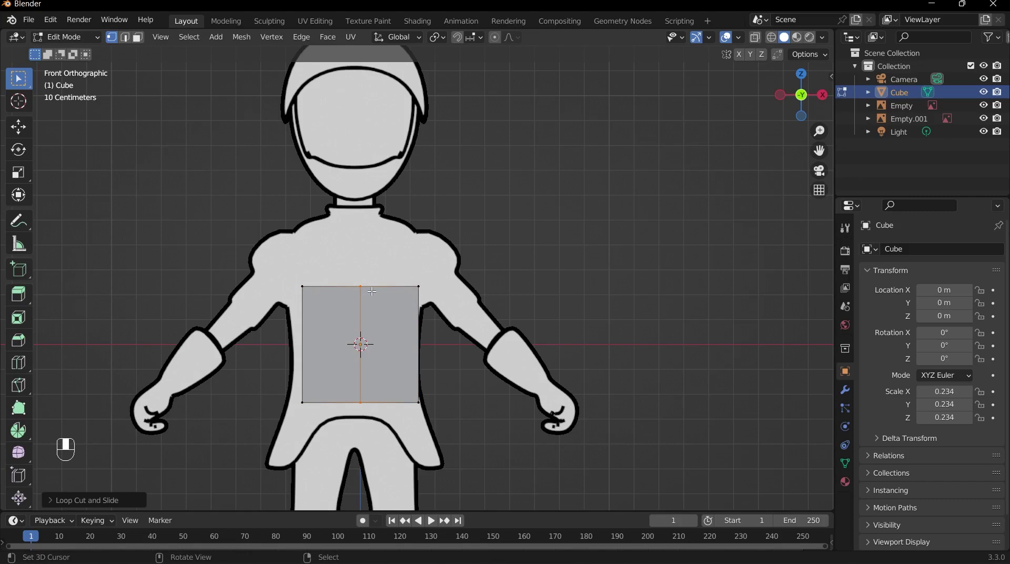
key("z")
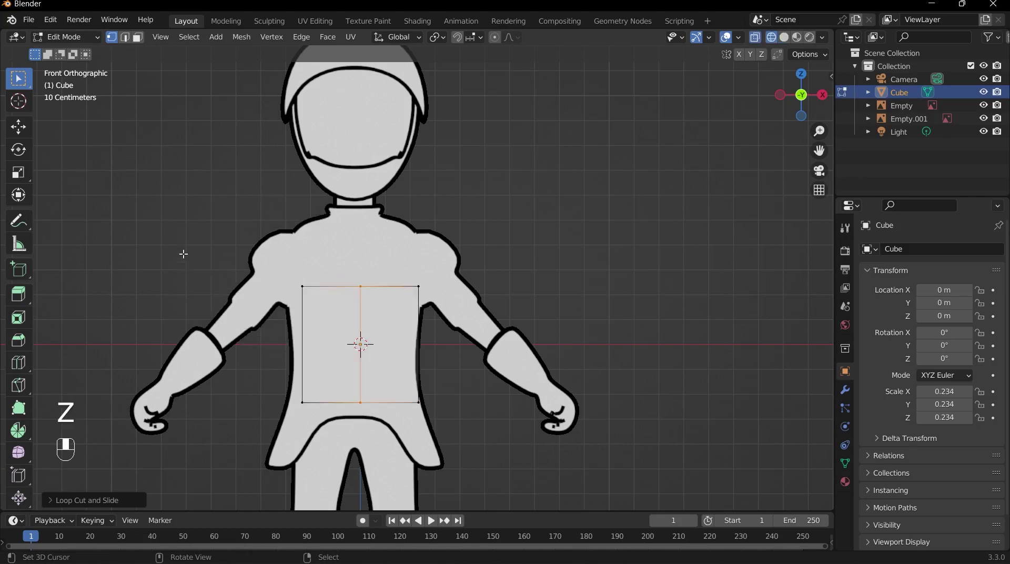
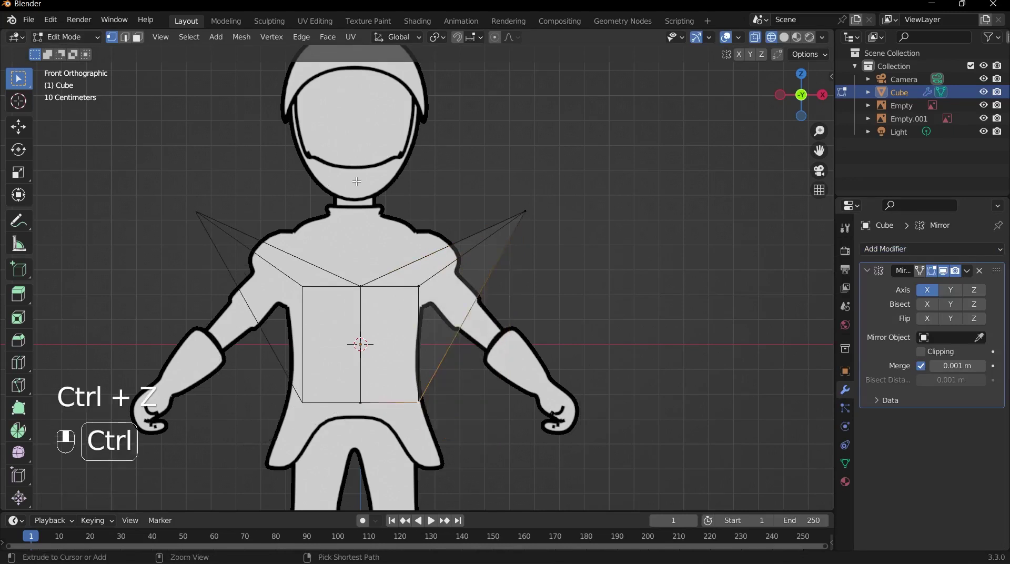
Step: Undo the test edits, switch to face select and move the right half face to test the Mirror modifier
key("ctrl+z")
key("ctrl+z")
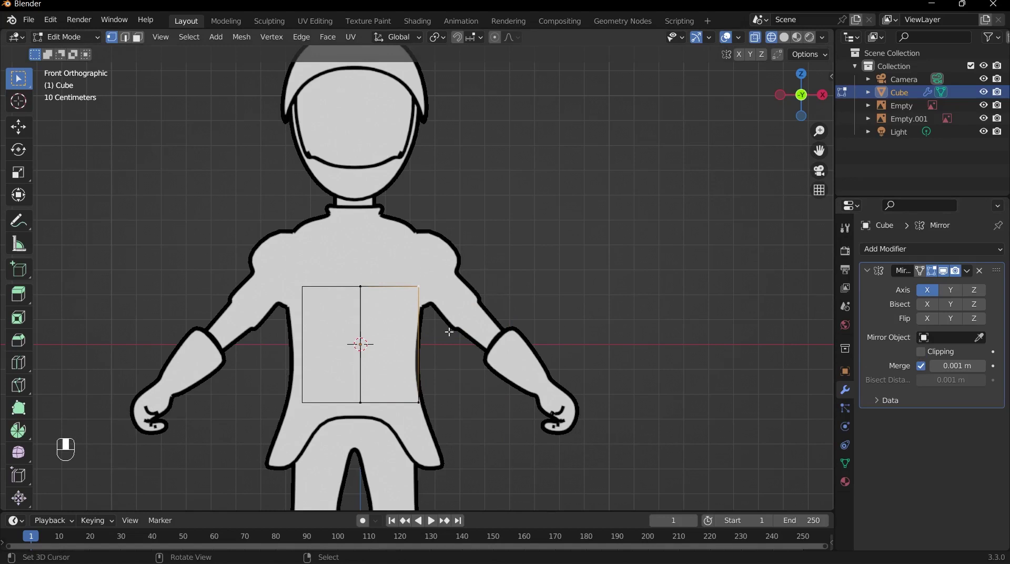
key("a")
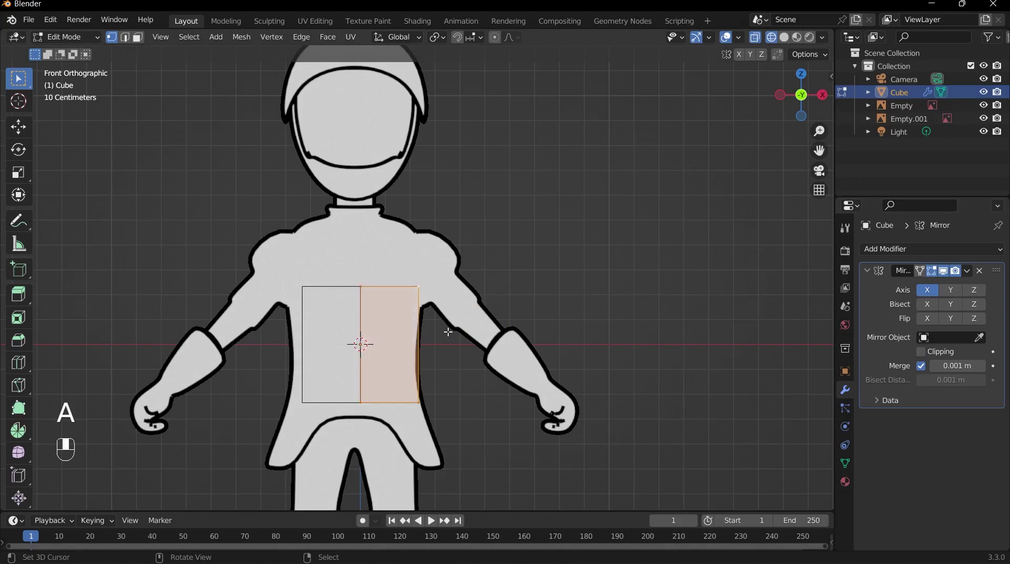
key("g")
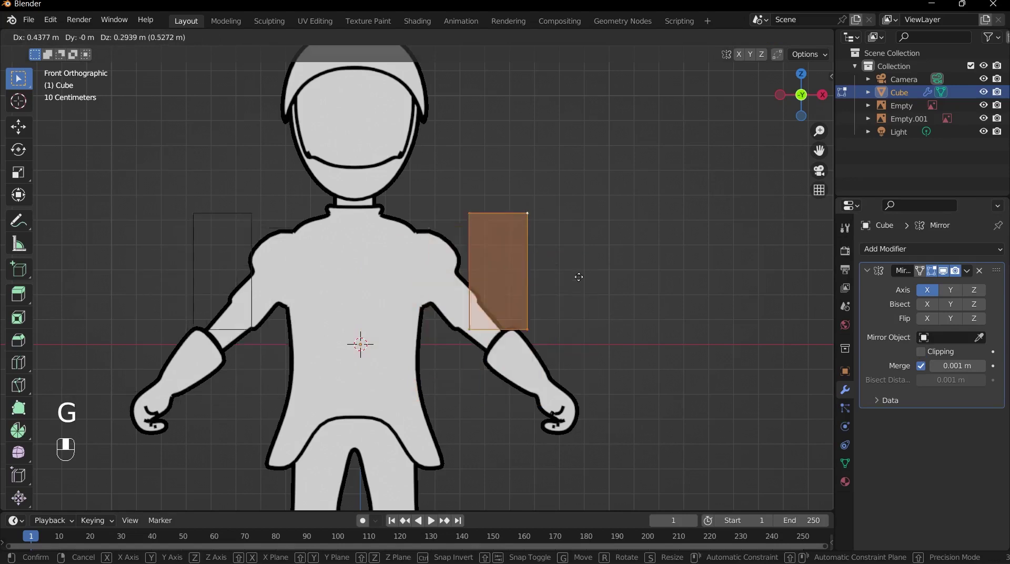
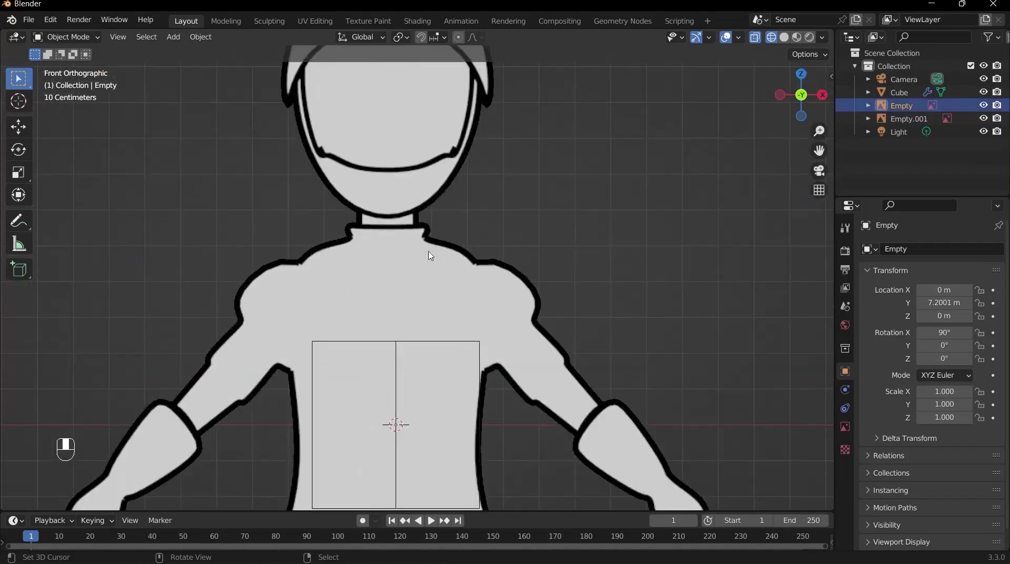
Step: Shift the front reference about 0.022 m along X to centre it on the torso block
key("g")
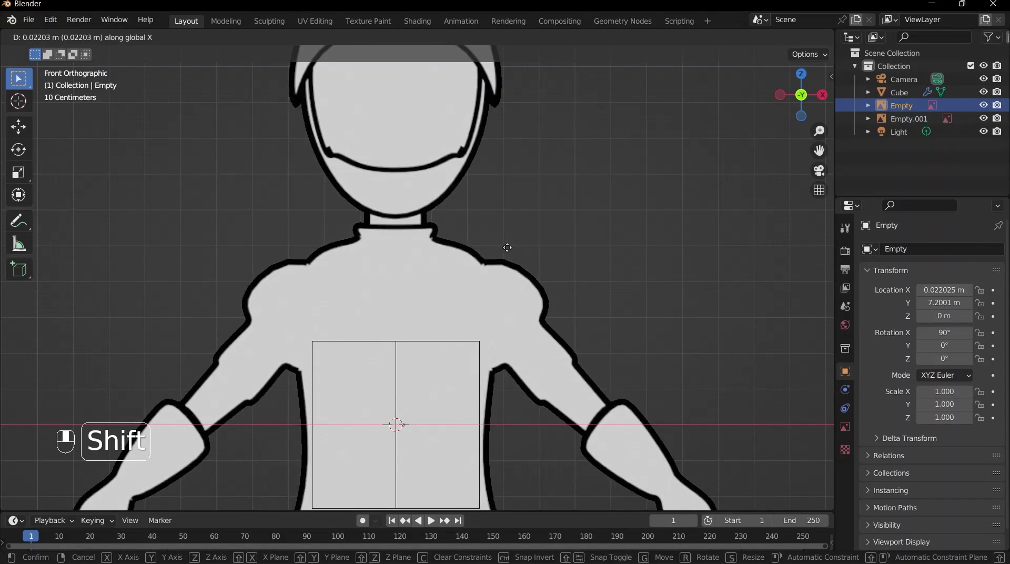
key("Tab")
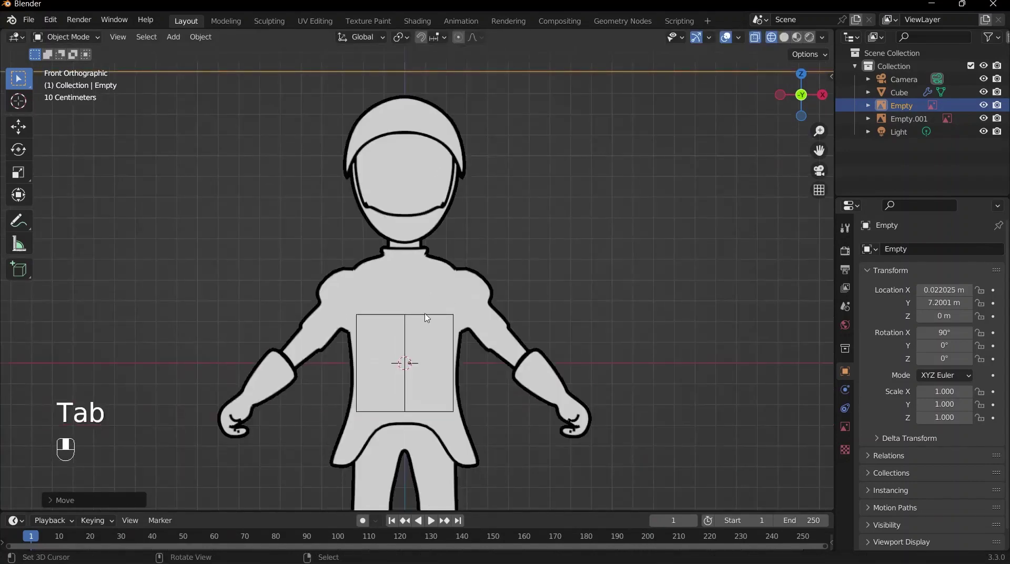
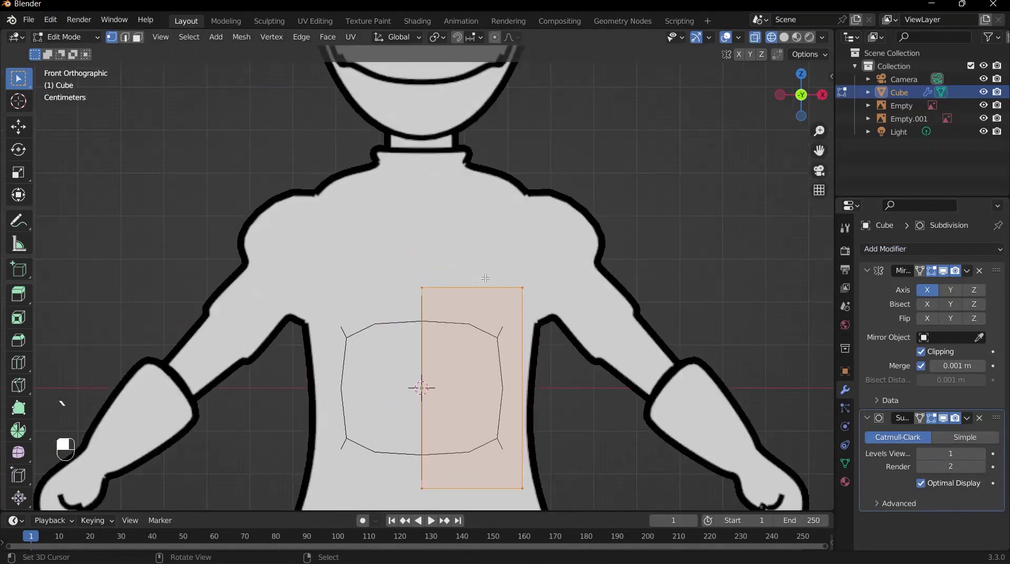
Step: Review the torso from preset viewpoints with X-Ray toggled to compare it against the references
key("`")
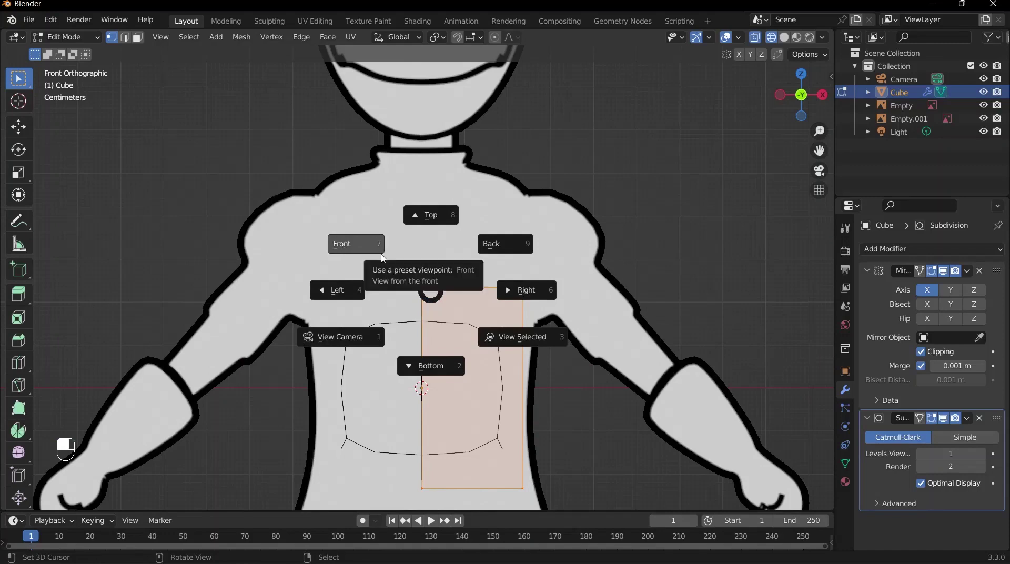
key("`")
key("`")
key("`")
left_click_drag(339, 202, 418, 218)
middle_click(418, 218)
left_click_drag(417, 219, 372, 210)
key("alt+z")
key("alt+z")
Step: Select the top torso vertices and extrude them about 0.246 m up toward the chest
left_click_drag(375, 216, 420, 212)
left_click_drag(420, 212, 431, 276)
left_click_drag(431, 276, 431, 305)
key("g")
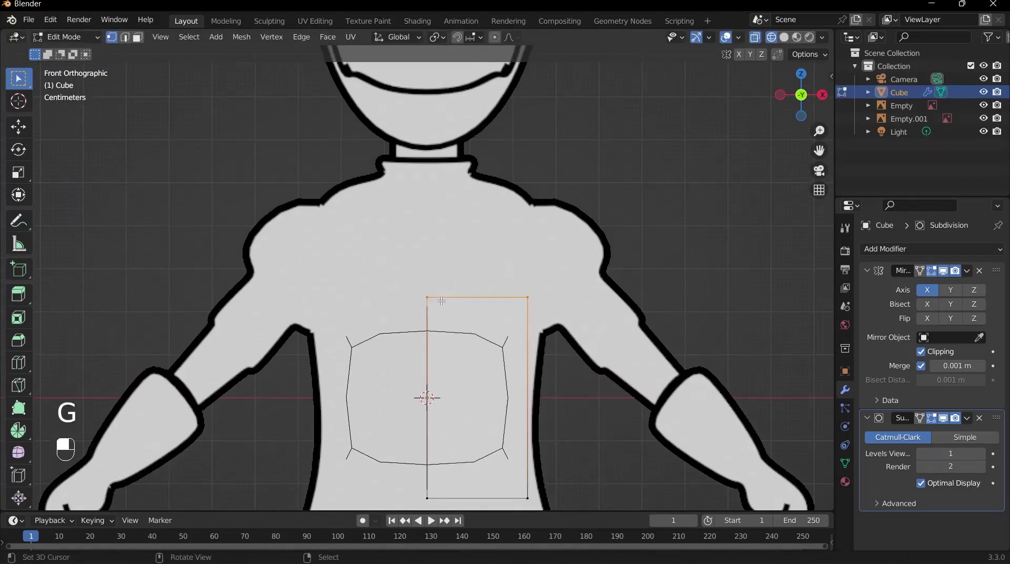
key("e")
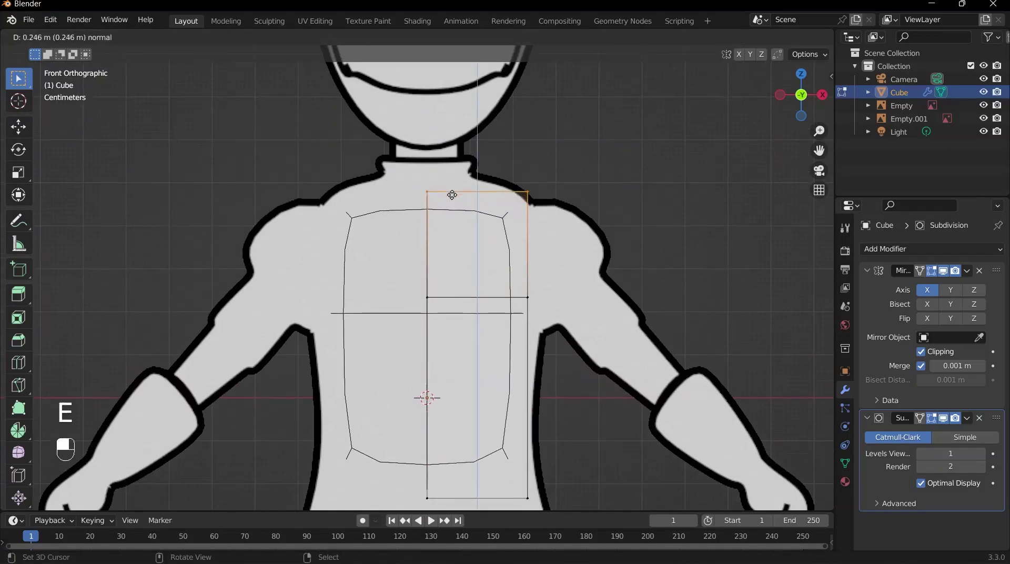
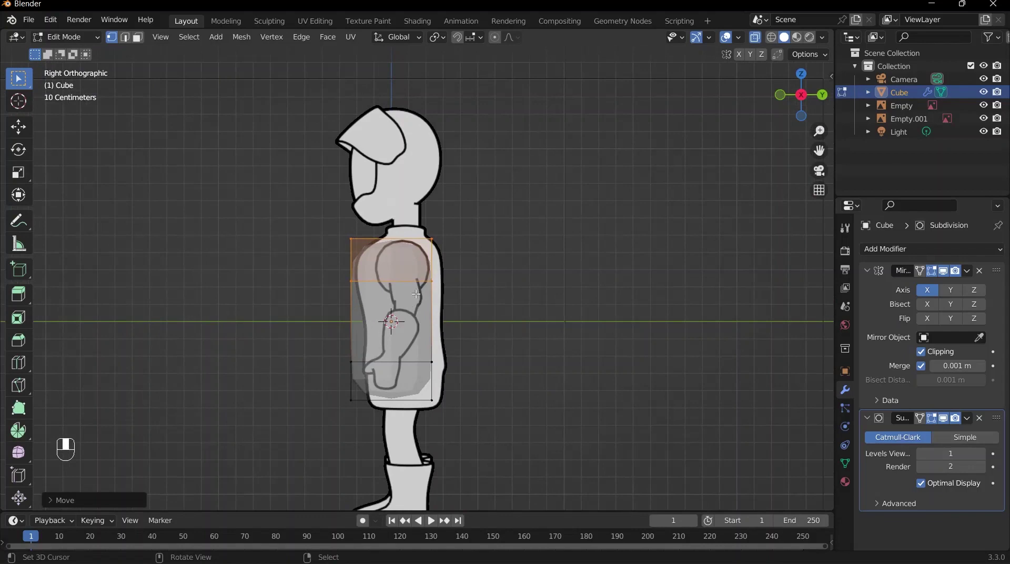
Step: Zoom to the torso in right view and move its upper section along Y onto the side profile's chest
key("a")
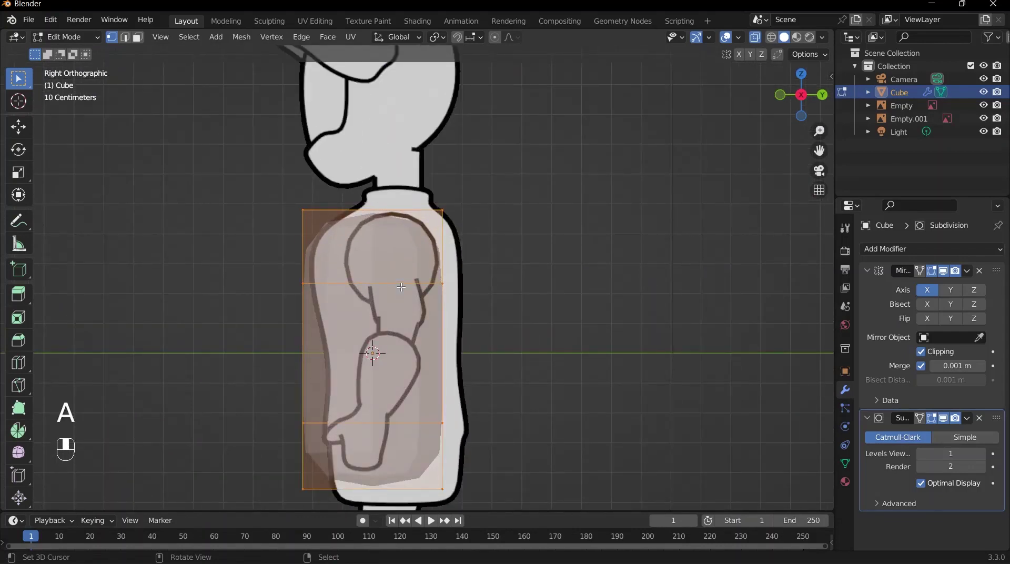
key("g")
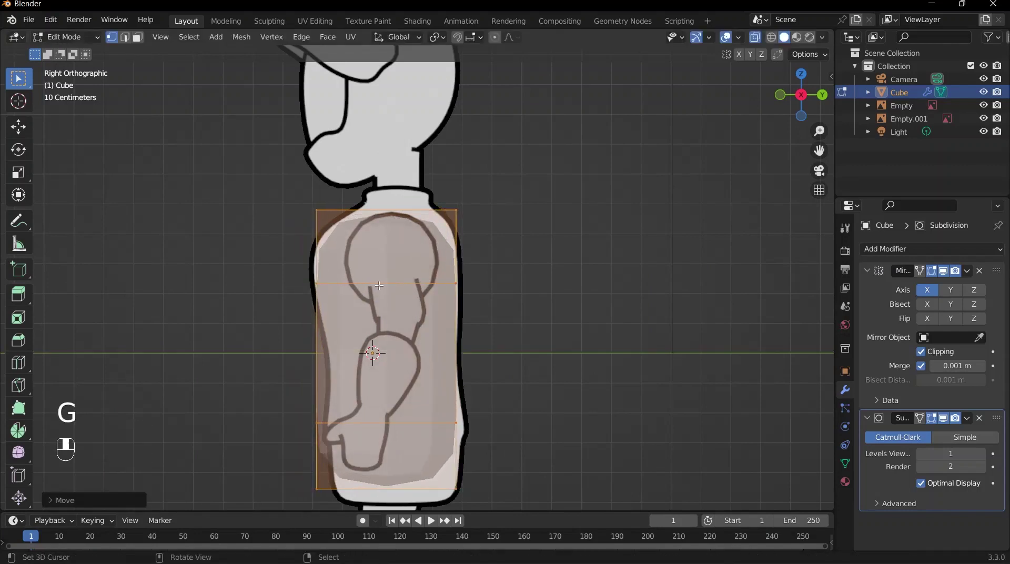
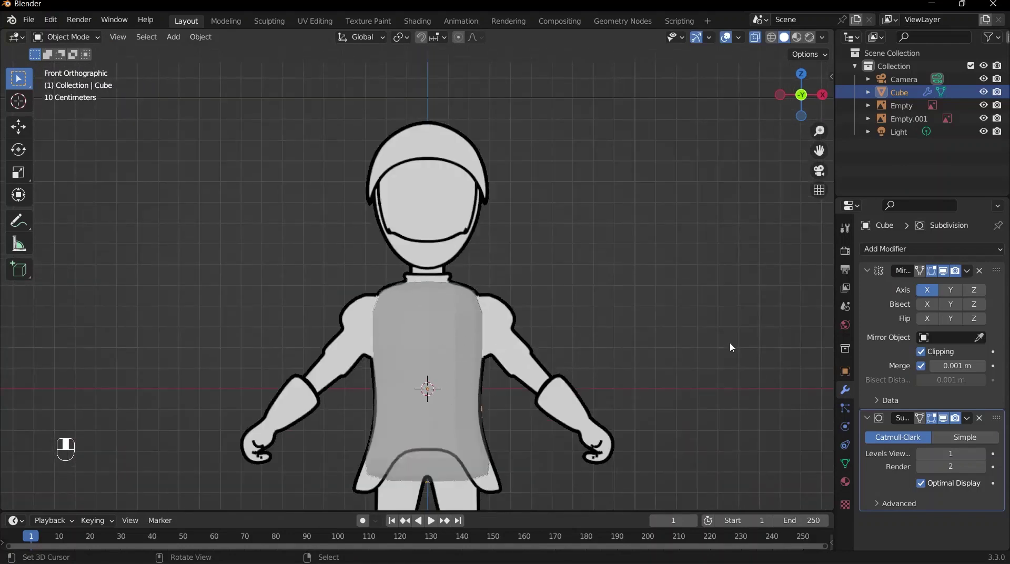
Step: Apply the Mirror and Subdivision modifiers, leaving the torso with an empty modifier stack
left_click(881, 294)
key("ctrl+a")
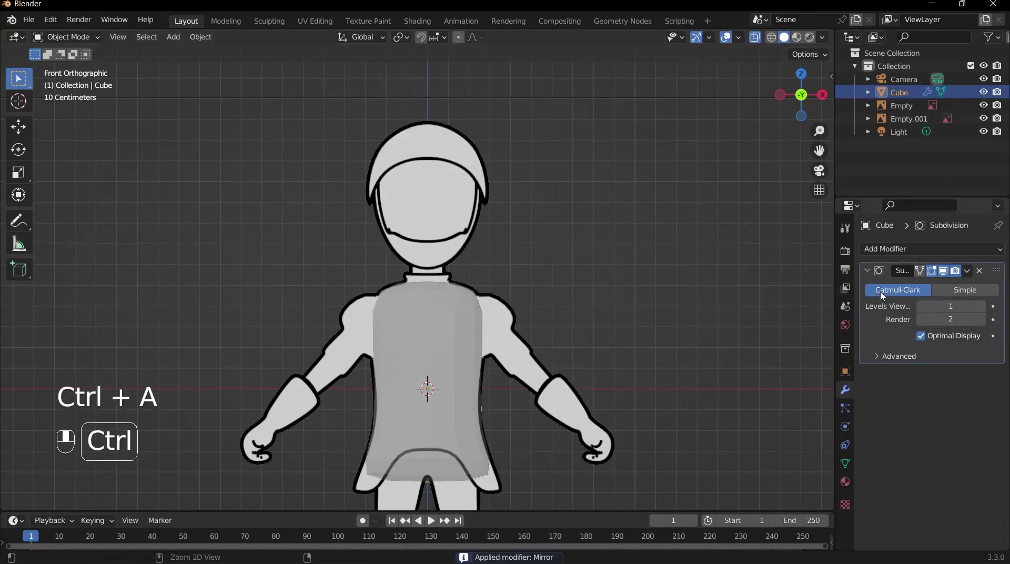
key("ctrl+a")
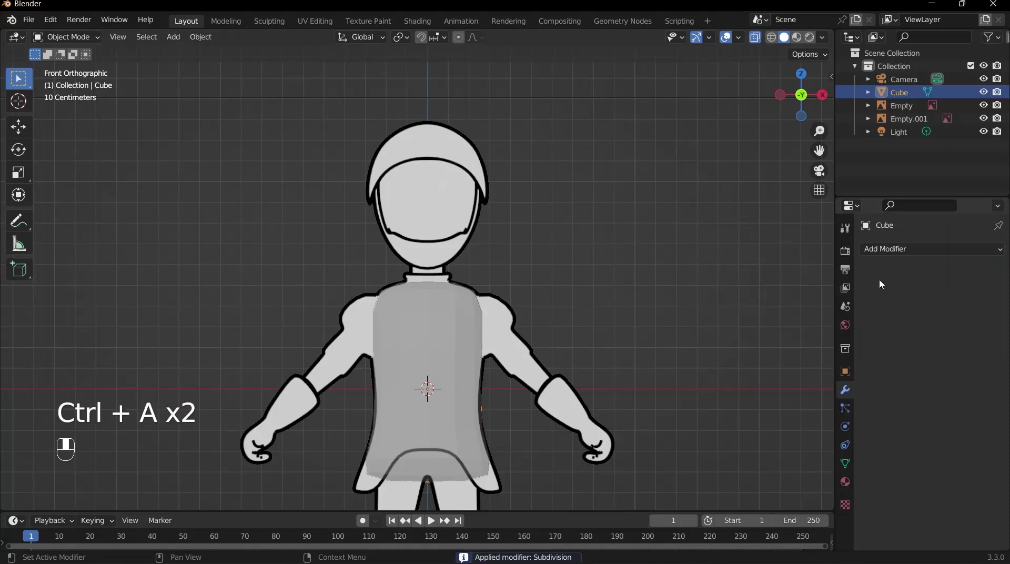
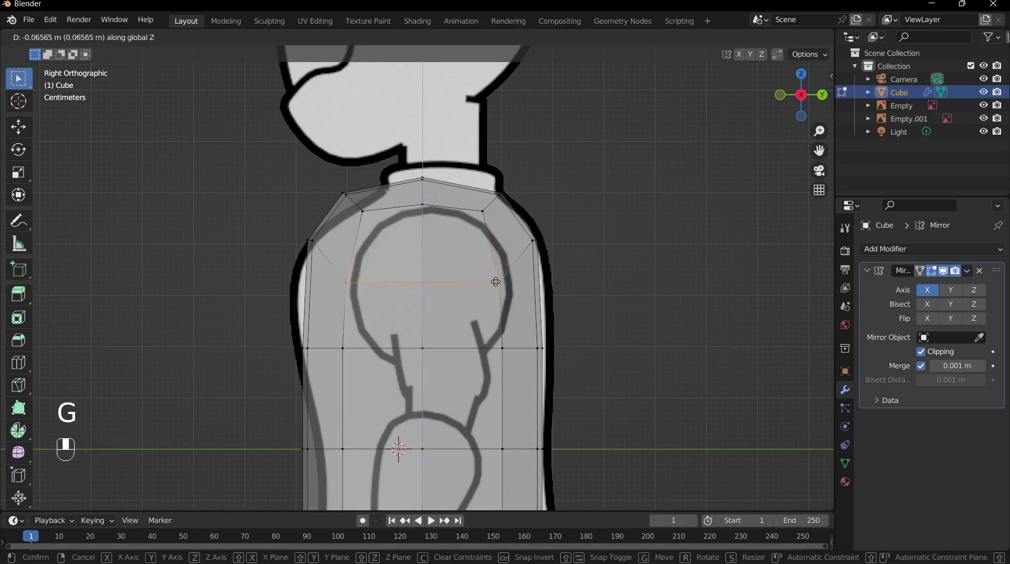
Step: Confirm the lowered shoulder edge, then slide a torso vertex along its edge to follow the arm outline
left_click(351, 351)
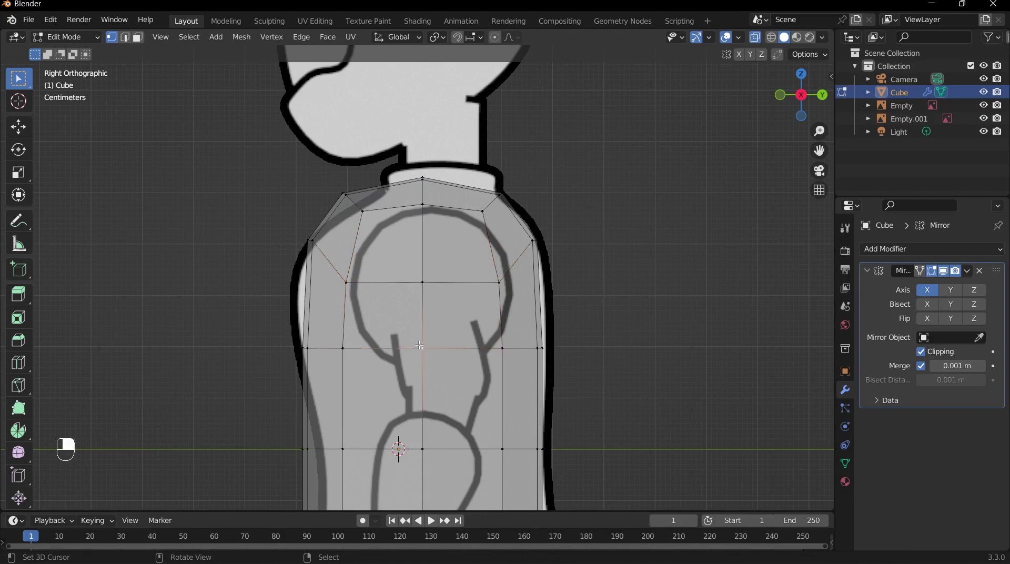
key("g")
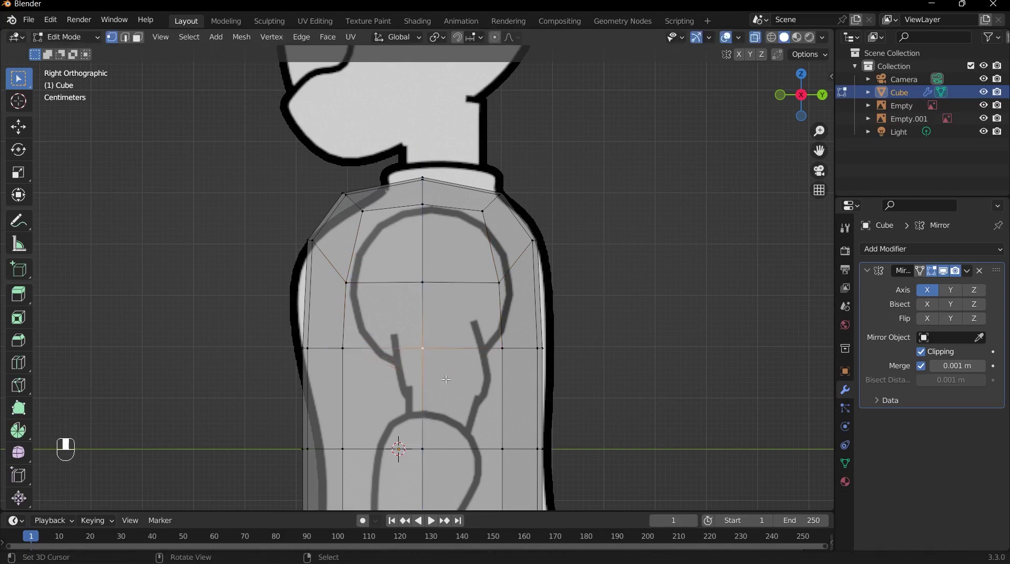
key("g")
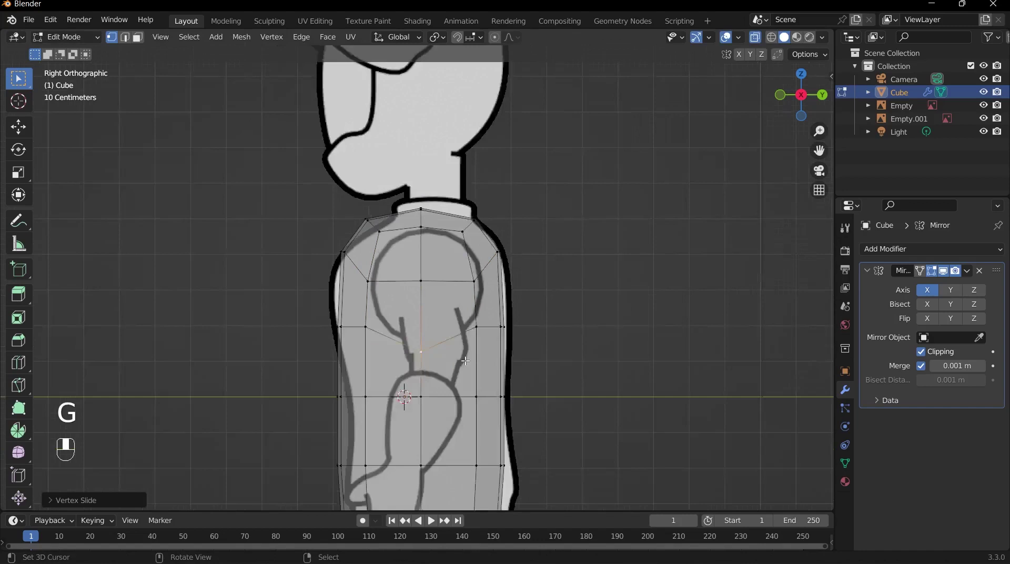
key("alt+z")
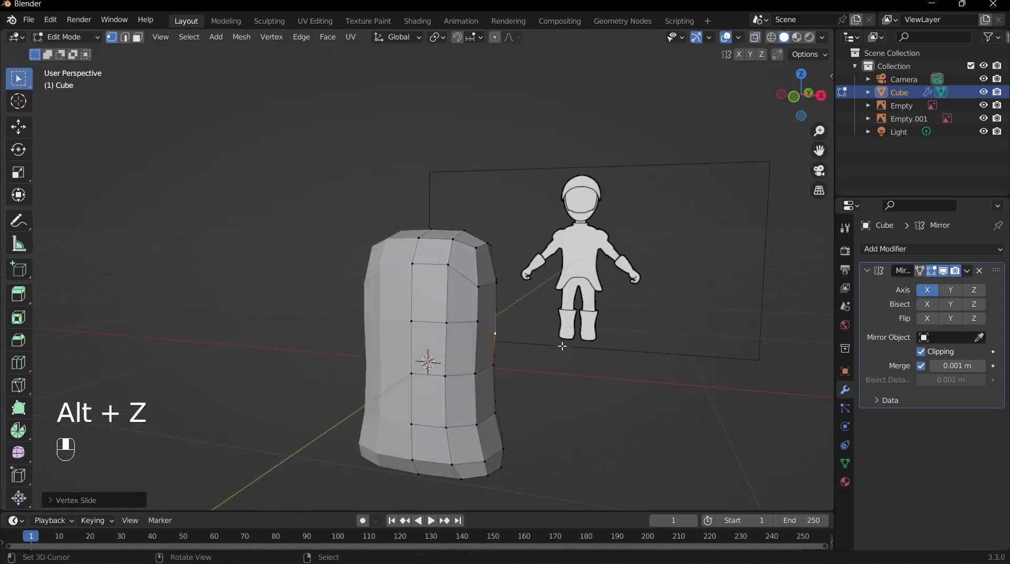
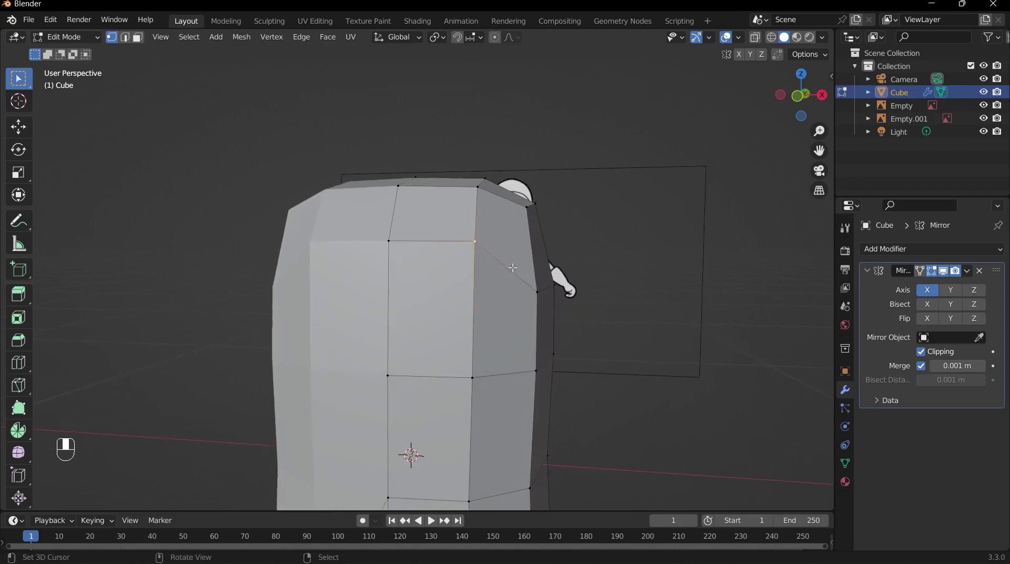
Step: Drag the front shoulder corner vertex outward about 0.064 m in perspective
key("g")
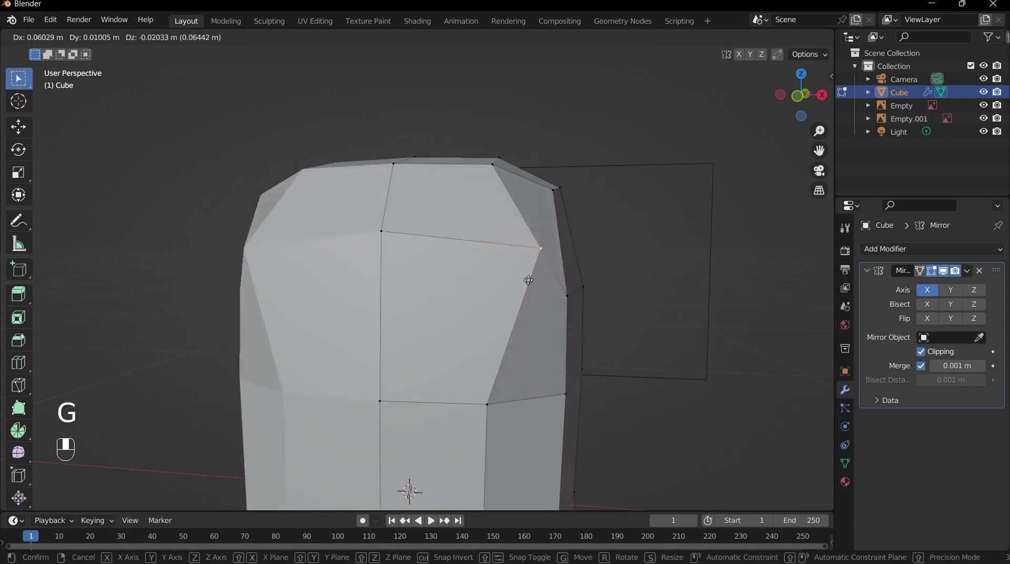
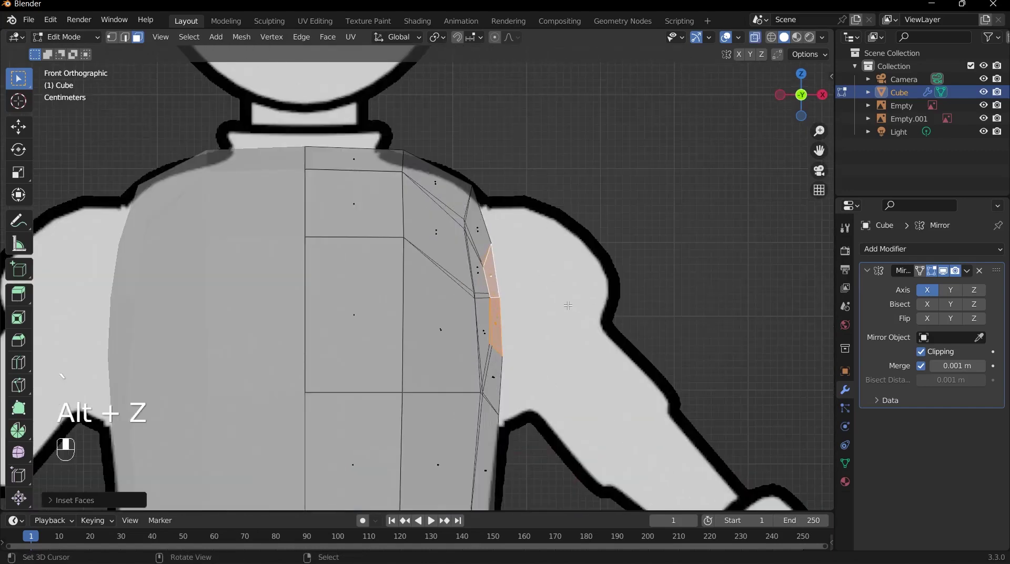
Step: Merge the inset shoulder faces At Center into a single fan point
key("g")
left_click_drag(538, 303, 563, 303)
left_click_drag(559, 301, 533, 309)
key("alt+z")
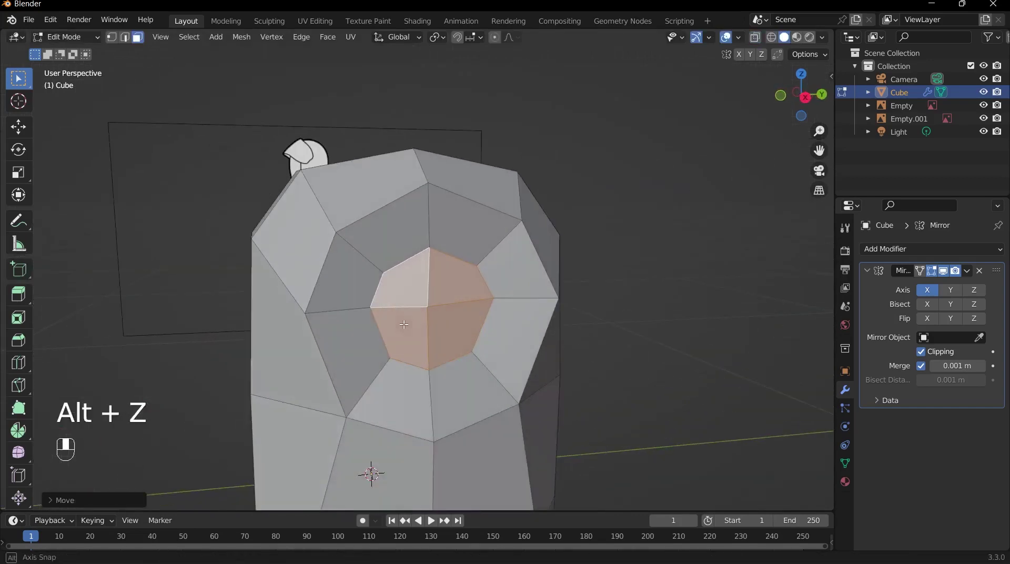
middle_click(480, 284)
key("m")
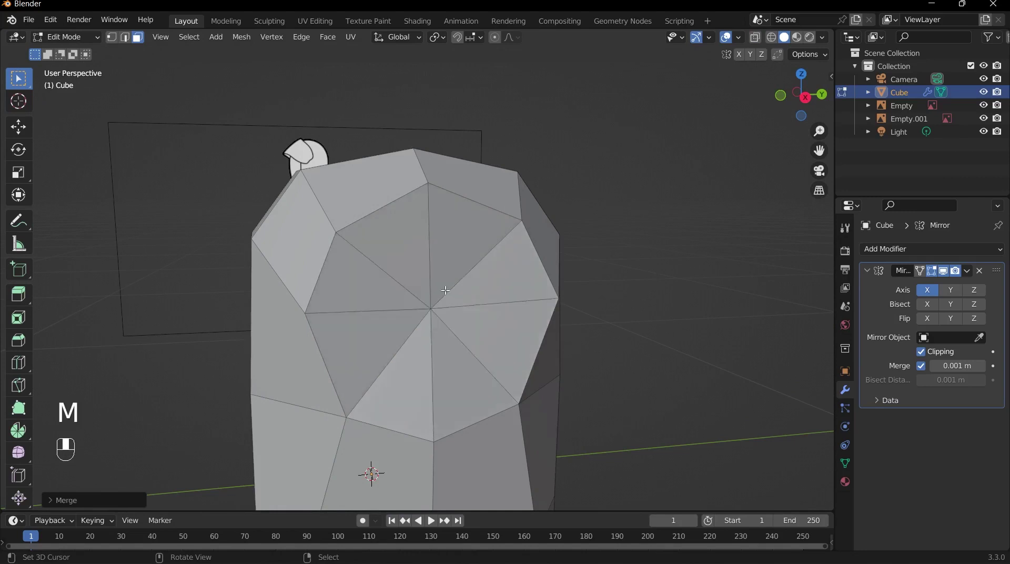
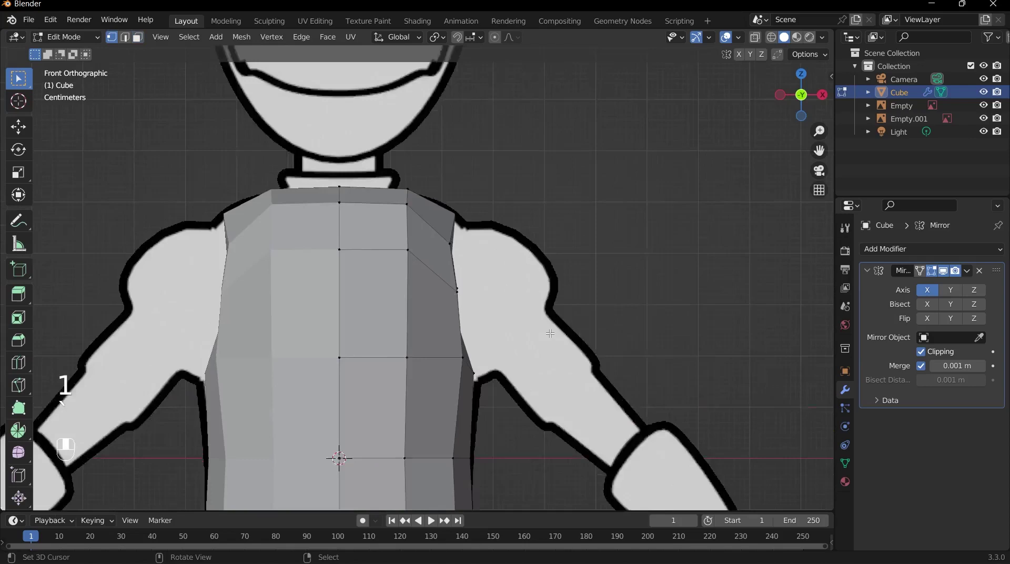
left_click(552, 330)
Step: Leave Edit Mode on the torso and turn the view toward the reference board
key("g")
left_click_drag(555, 327, 571, 329)
key("Tab")
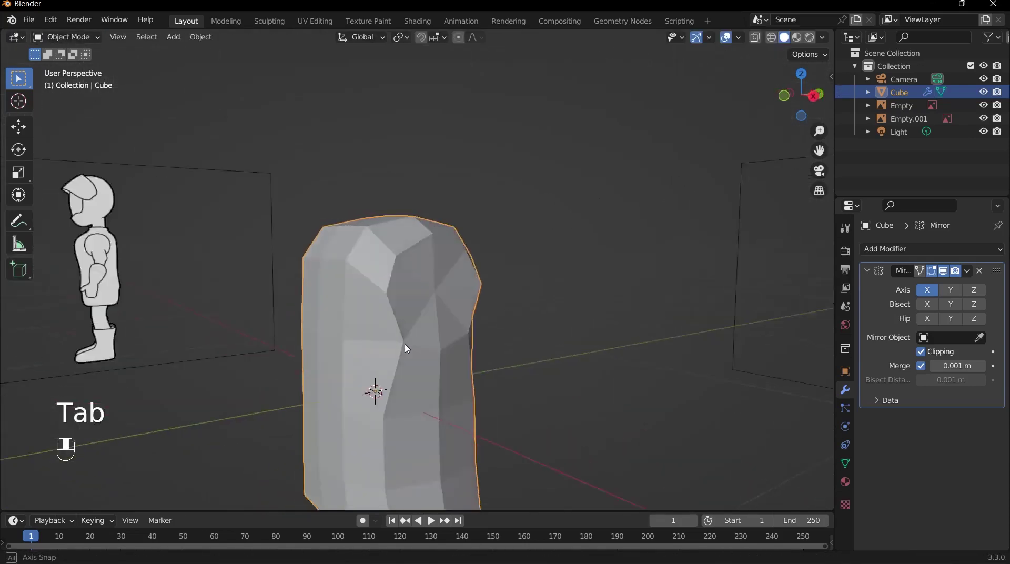
middle_click(432, 331)
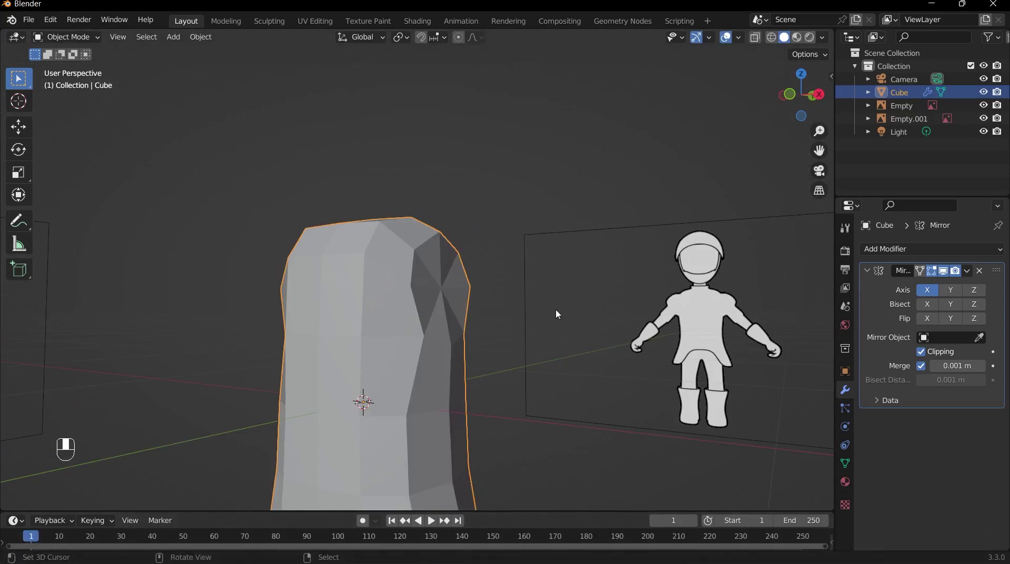
Step: Bring up the save-file window on the Game Character folder
key("ctrl+s")
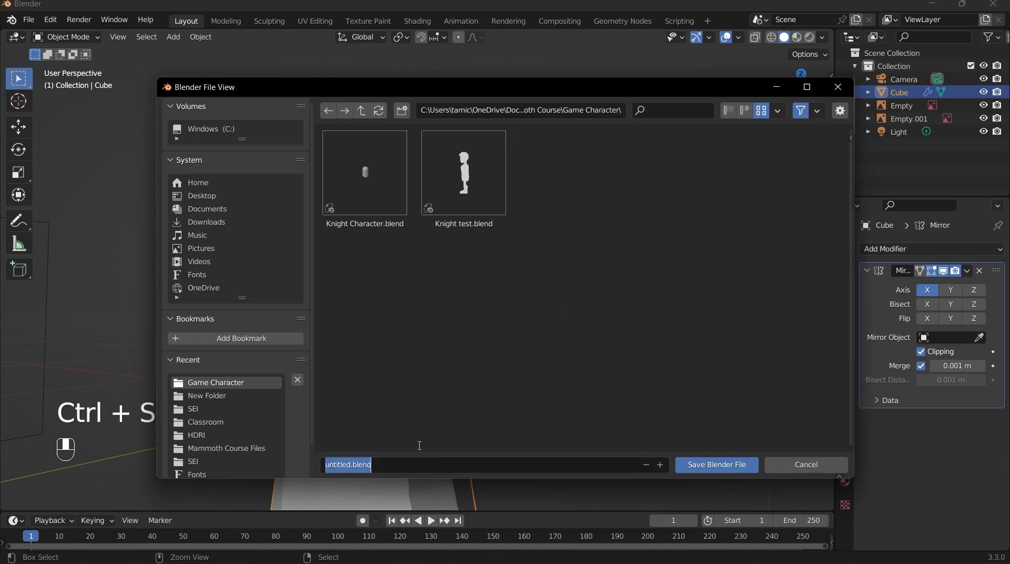
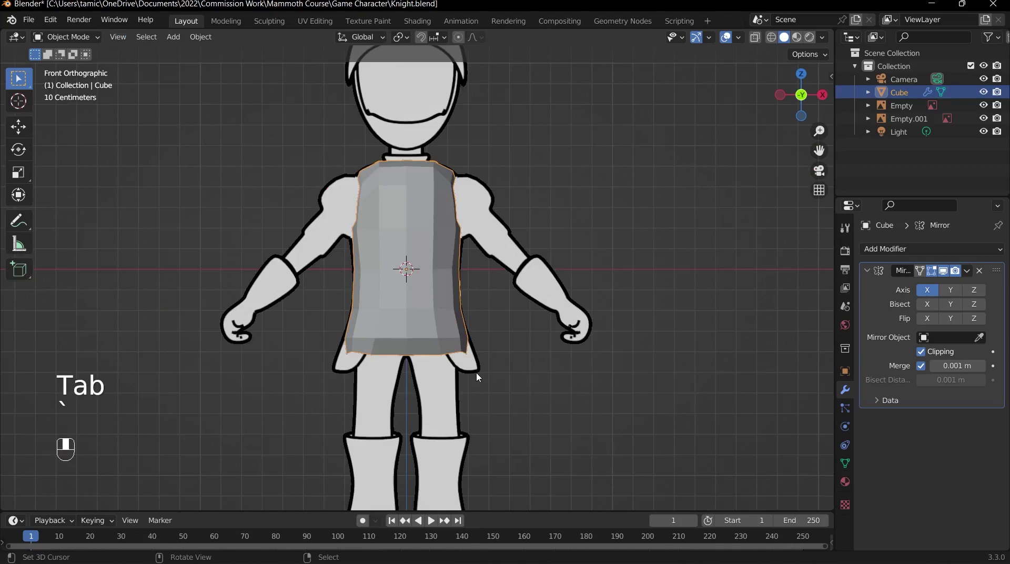
Step: Bring the lower torso into view to fit it against the front reference
middle_click(445, 306)
Step: Flatten the torso's bottom edge loop and scale it out about 1.05 to flare a tunic rim
key("Tab")
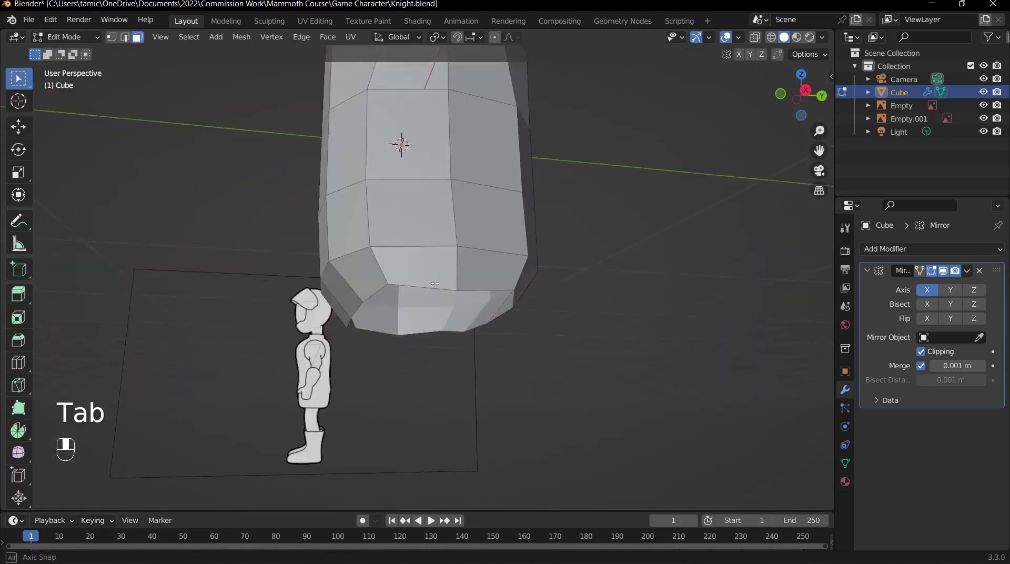
key("2")
left_click_drag(391, 281, 427, 291)
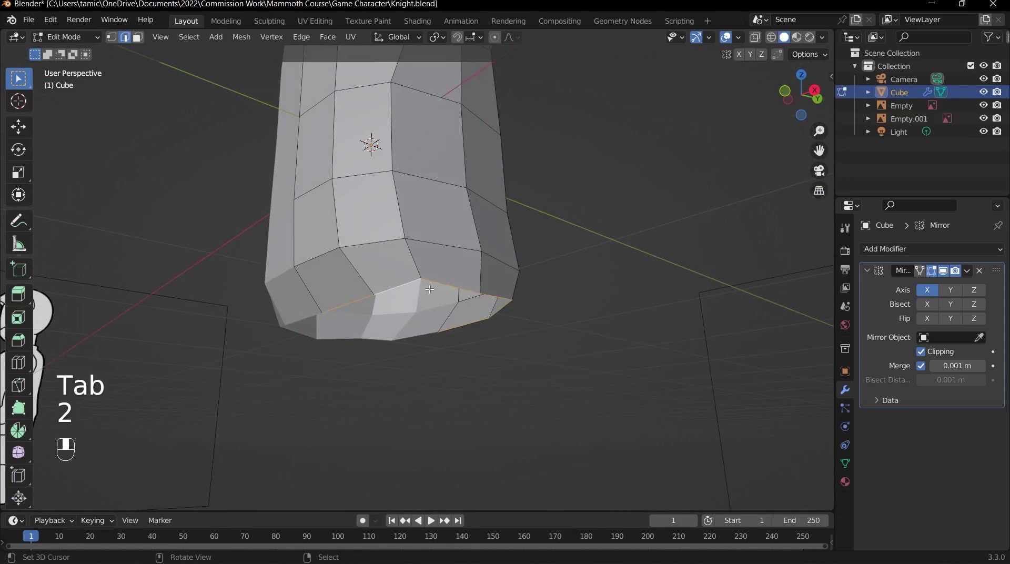
key("`")
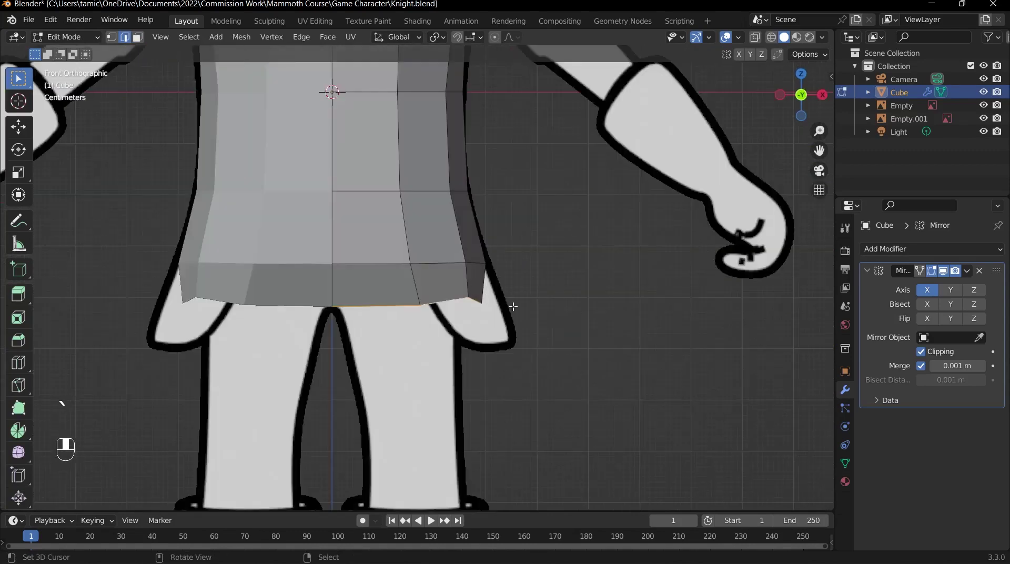
key("s")
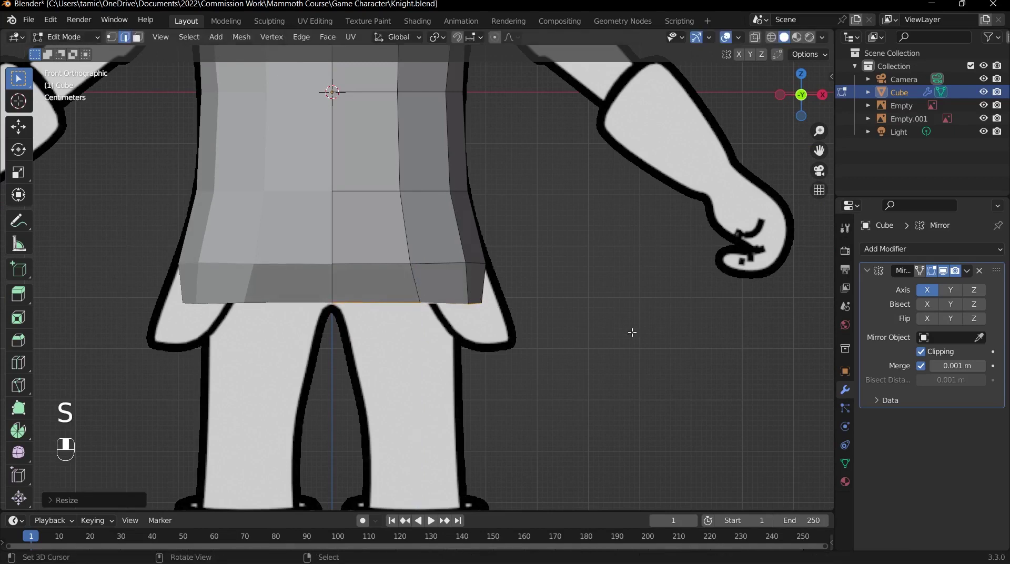
key("s")
key("s")
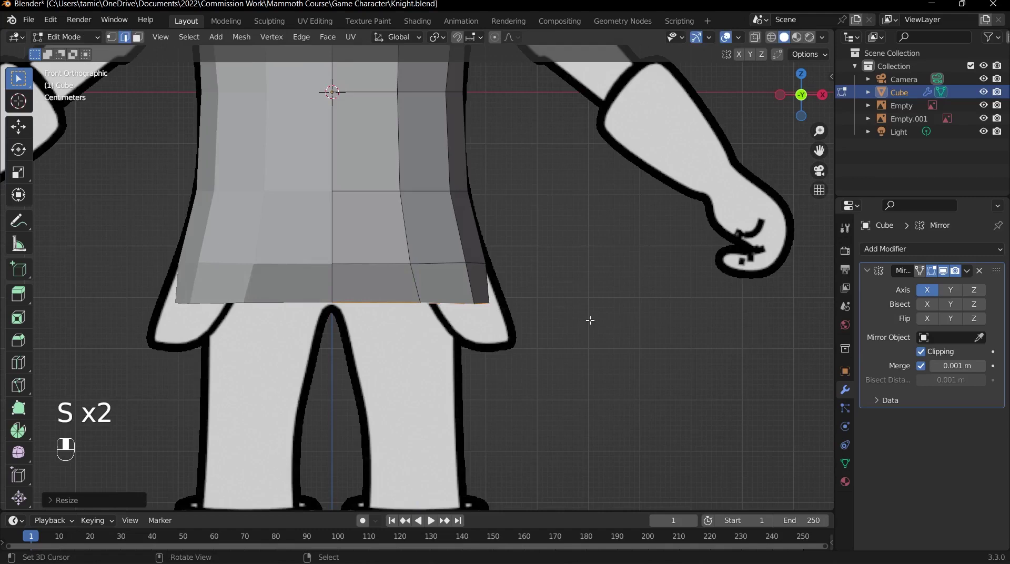
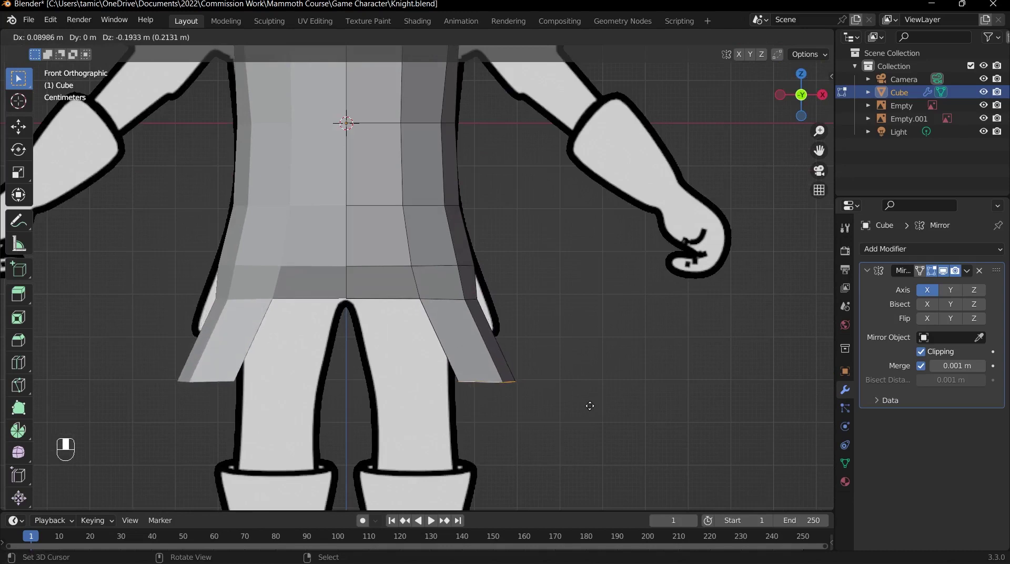
key("Tab")
key("`")
left_click_drag(530, 297, 451, 220)
left_click(451, 220)
left_click_drag(454, 220, 293, 154)
key("ctrl+1")
key("`")
left_click_drag(477, 329, 496, 386)
key("`")
left_click_drag(495, 386, 475, 241)
key("shift+a")
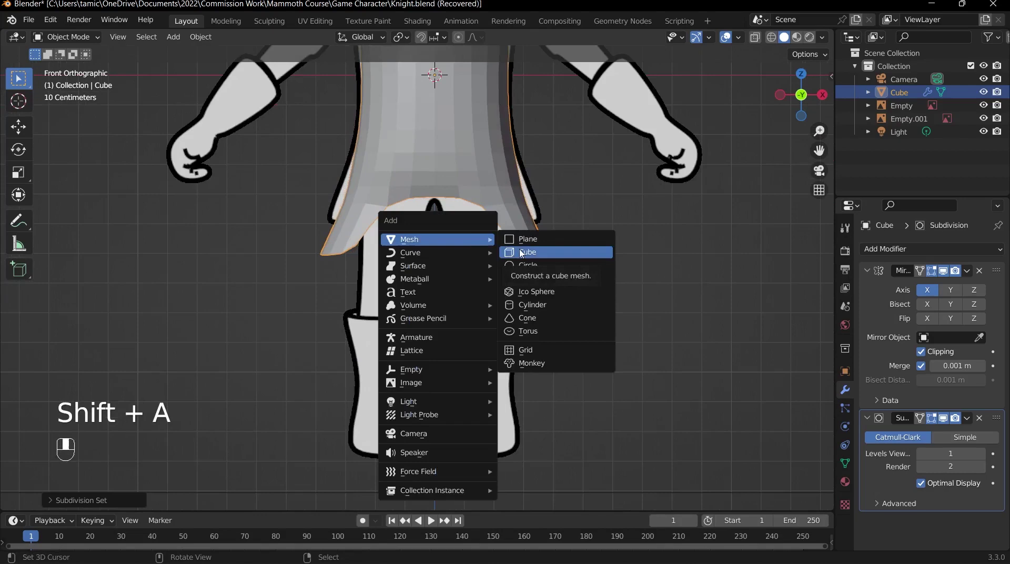
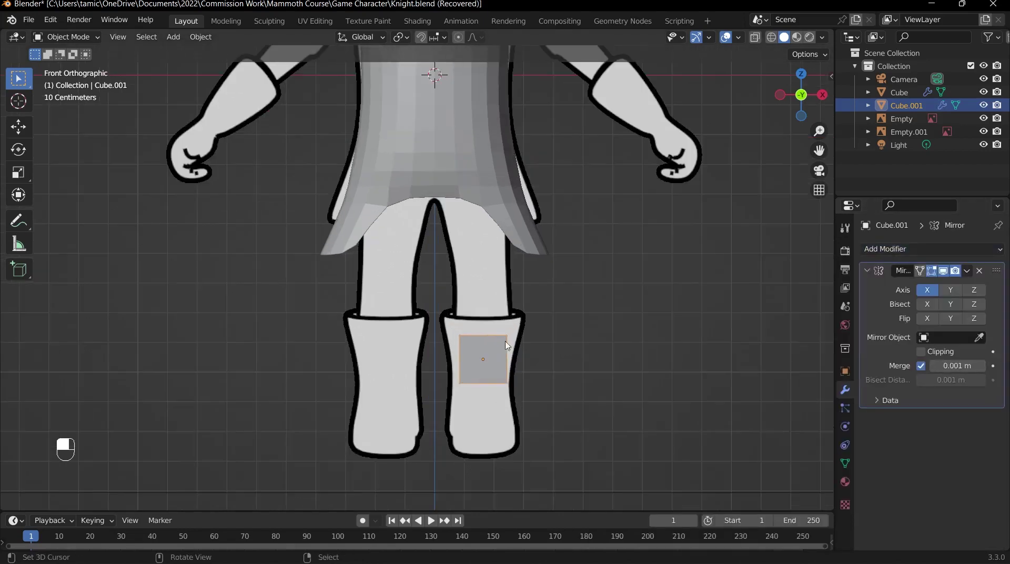
Step: Move the new Cube.001 mesh into place over the knight's right boot
key("Tab")
key("g")
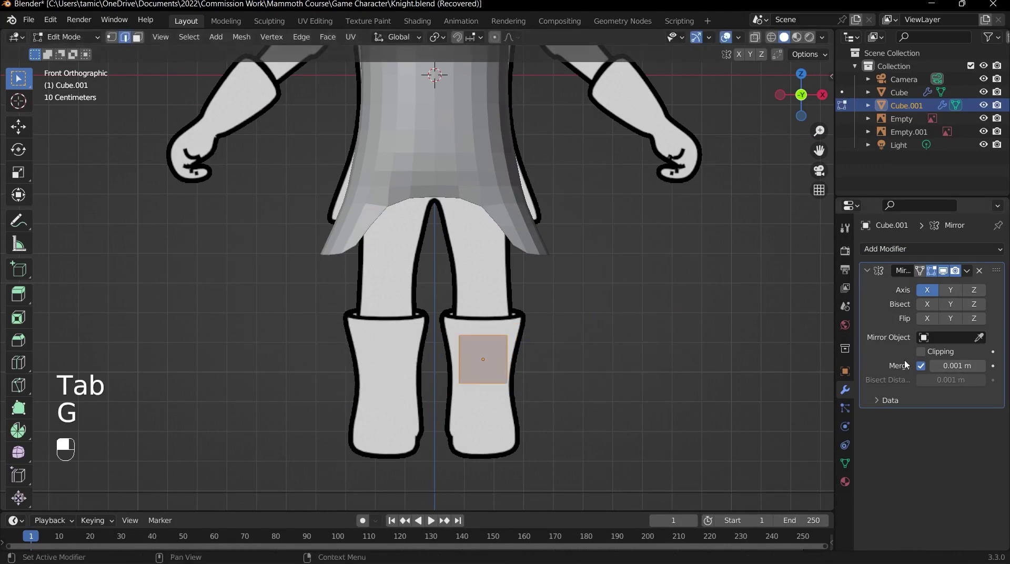
key("Tab")
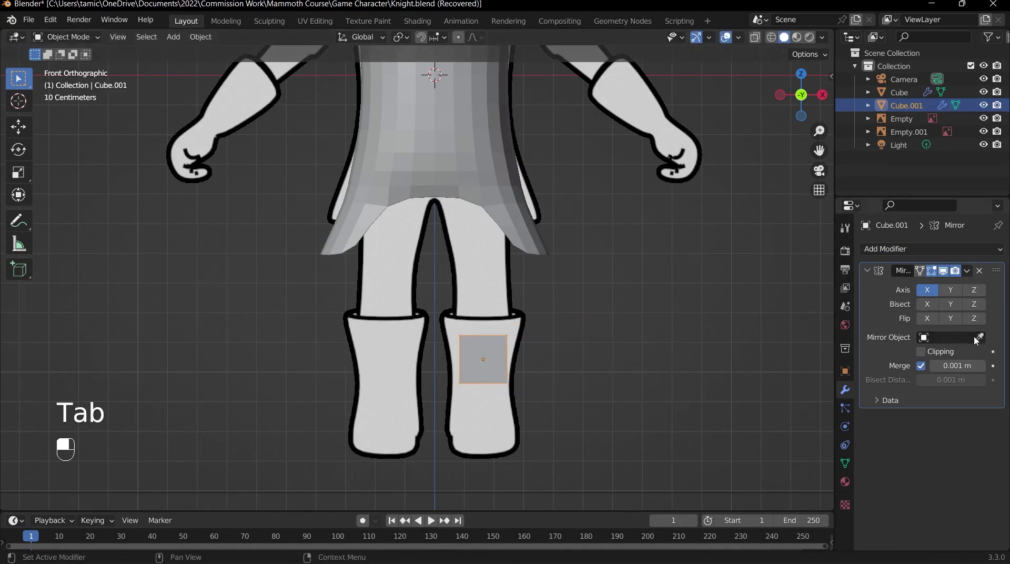
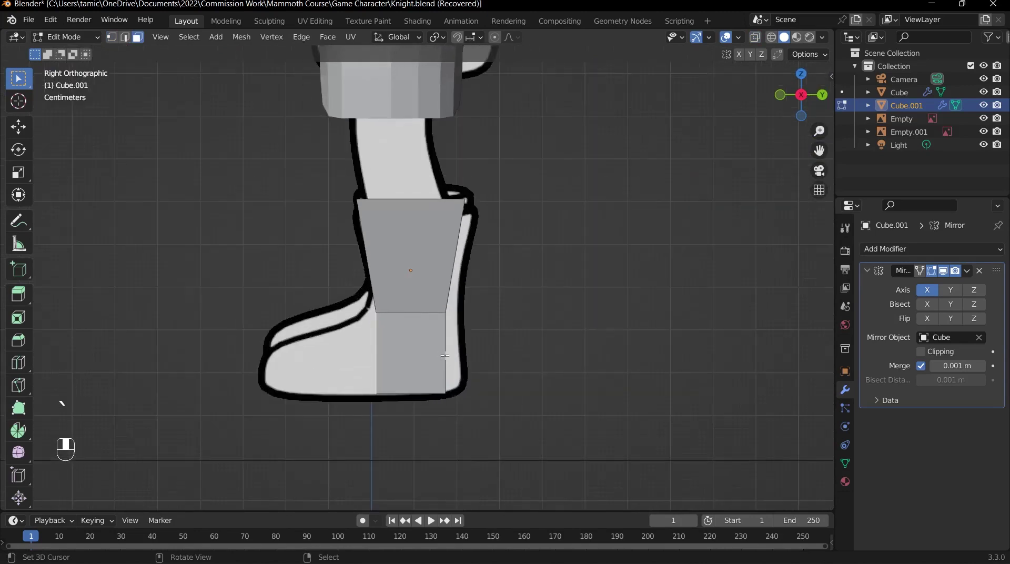
Step: Extrude the boot's front face into a forward-jutting toe and return to Object Mode
key("e")
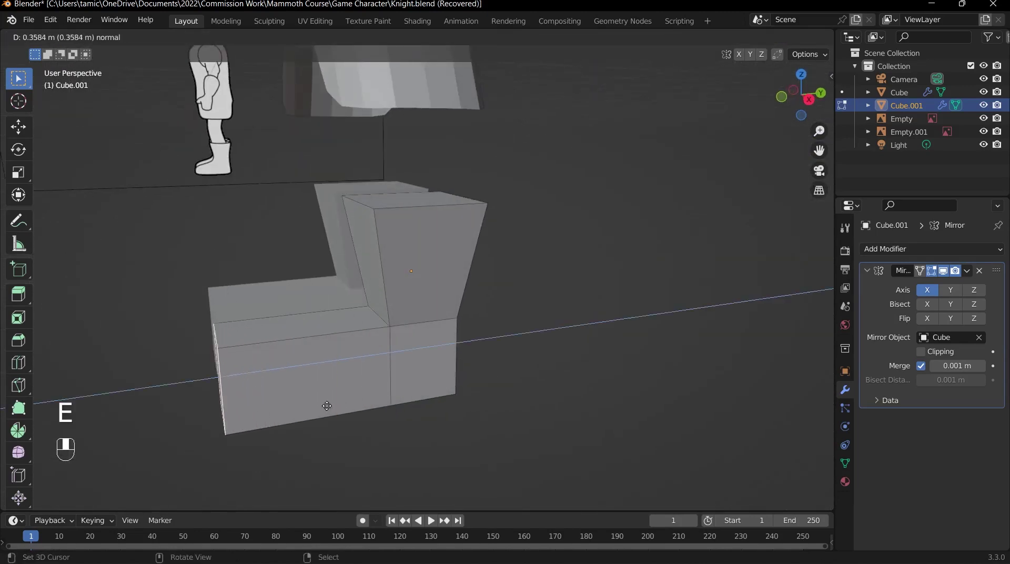
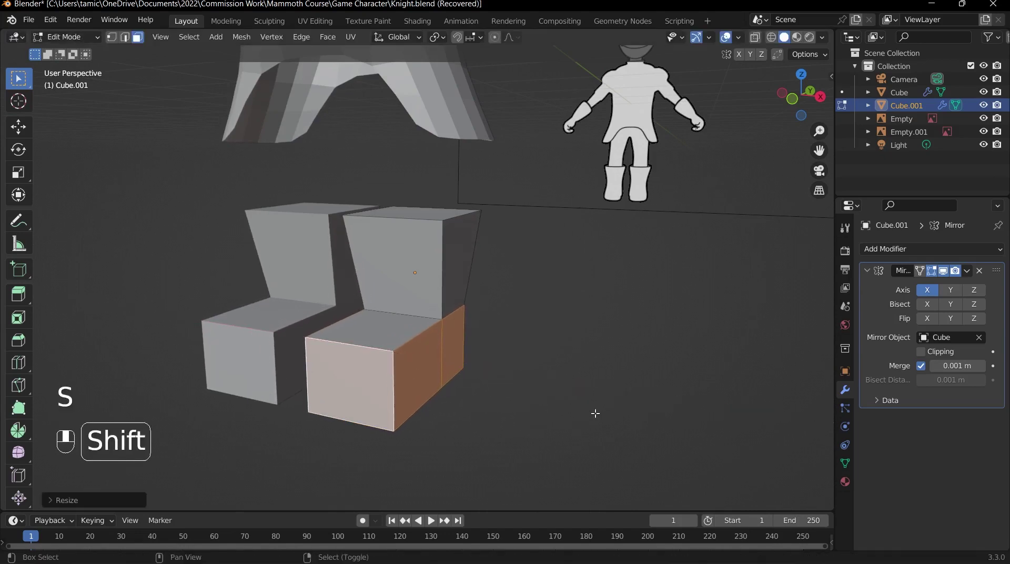
key("Tab")
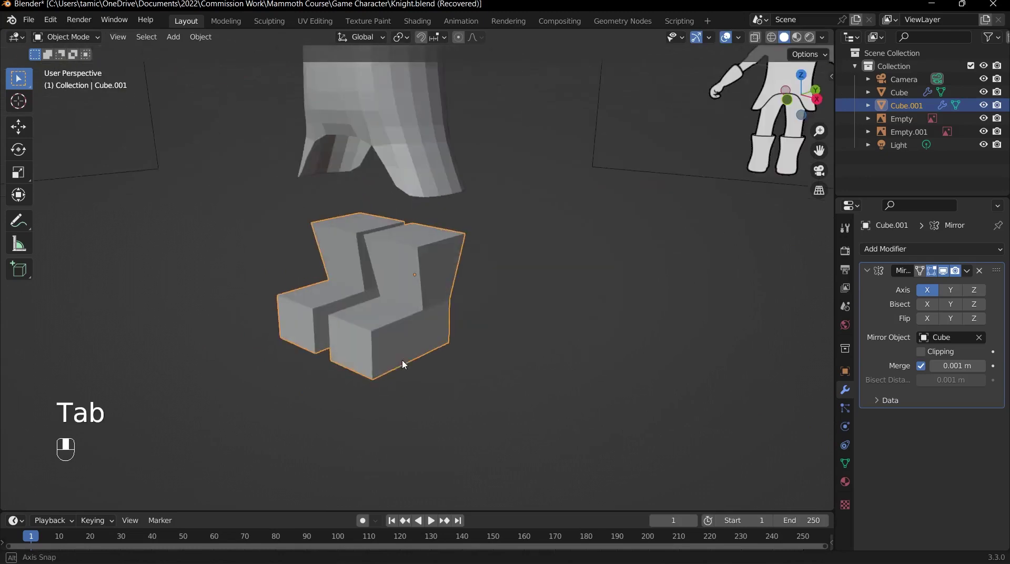
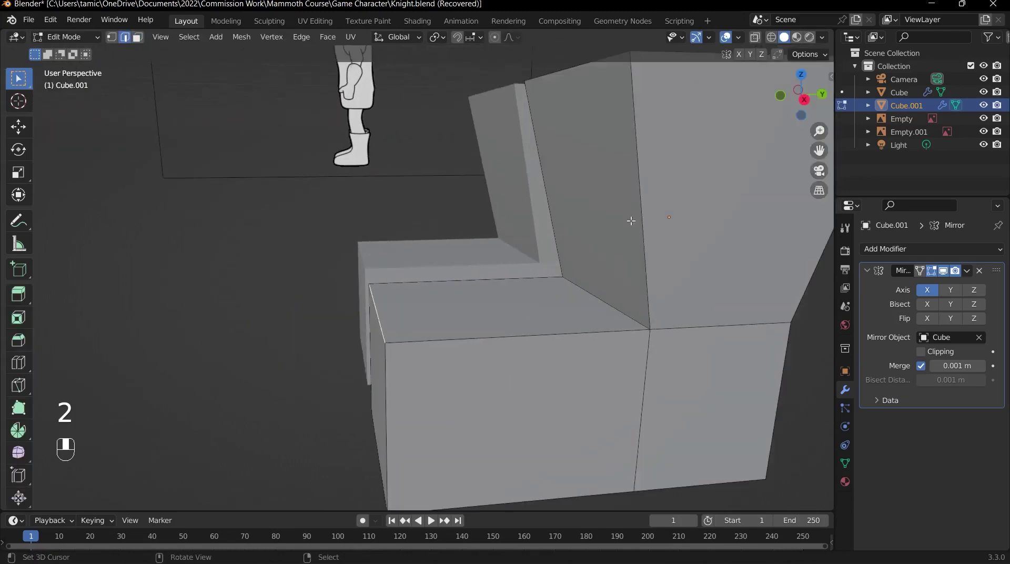
Step: Nudge boot vertices to the reference and add a level-2 Subdivision Surface to Cube.001
key("g")
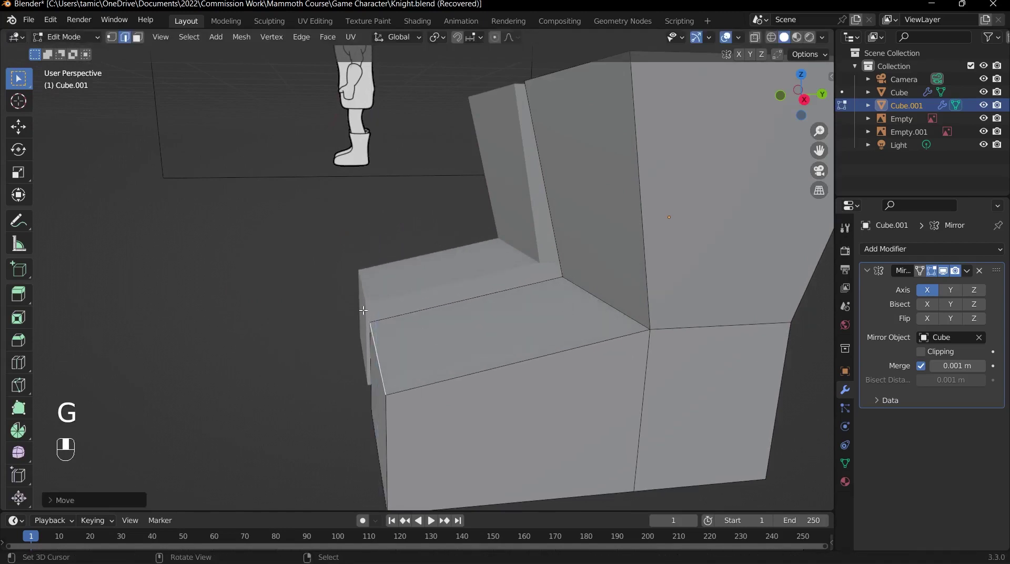
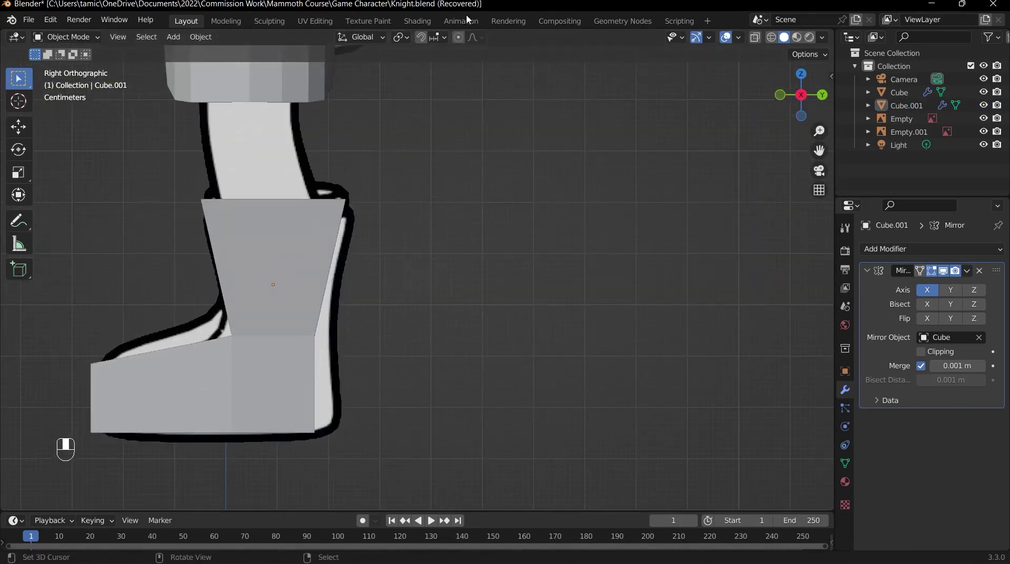
left_click(334, 221)
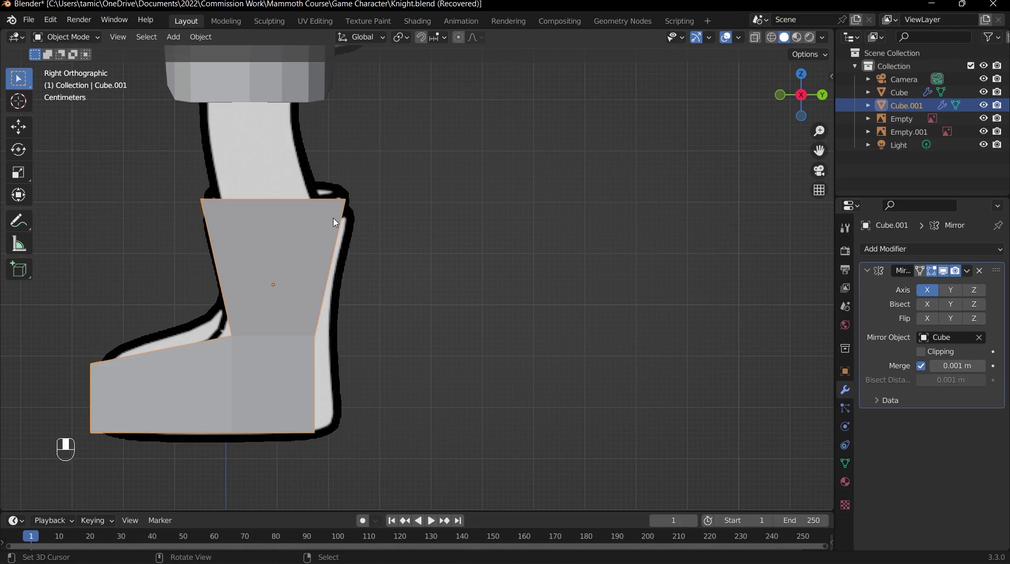
key("ctrl+2")
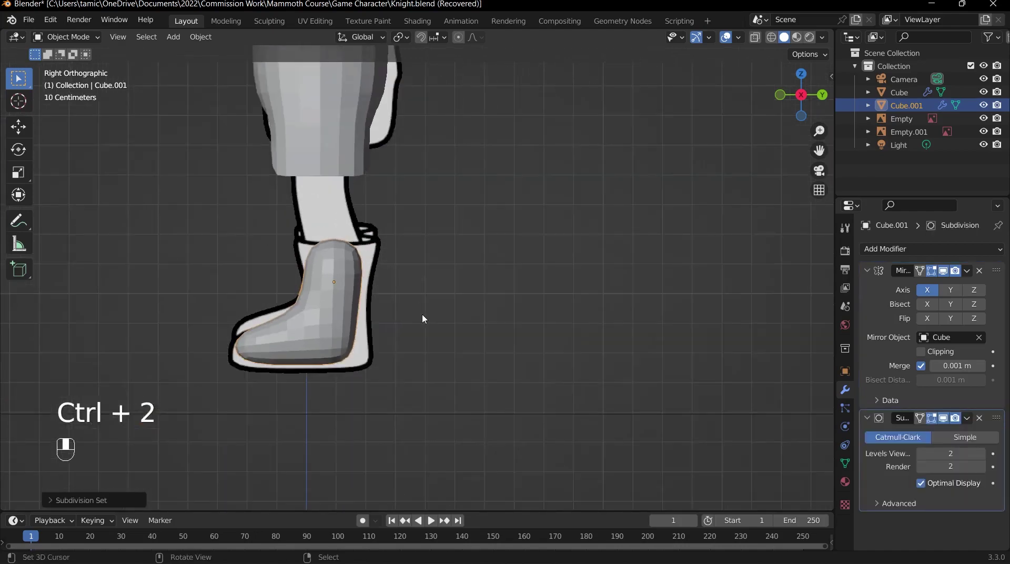
Step: Inset the boot's top face in X-ray to form a rim, about 0.36 m thick so far
key("`")
key("`")
left_click_drag(272, 284, 385, 259)
key("Tab")
left_click(408, 252)
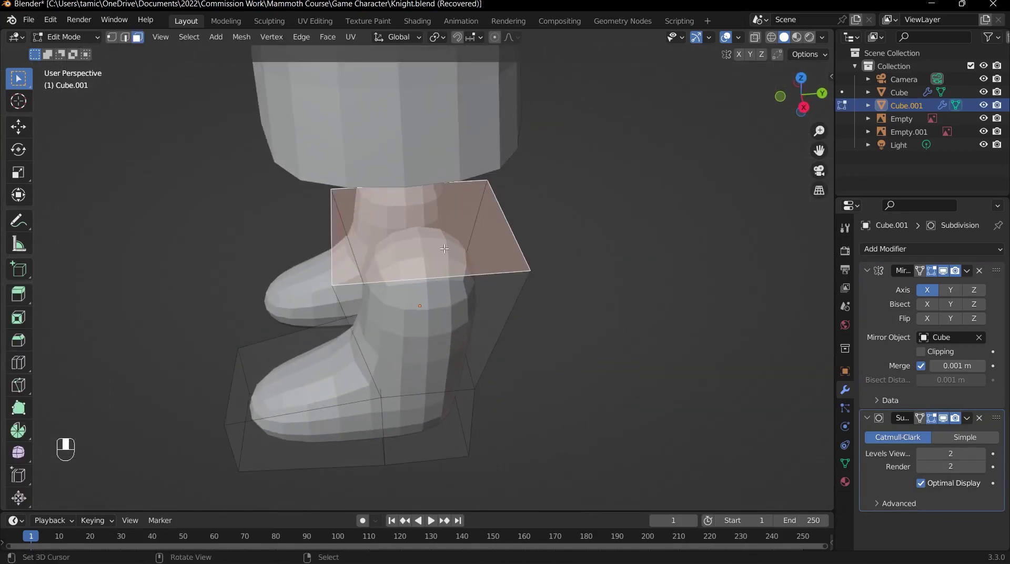
key("i")
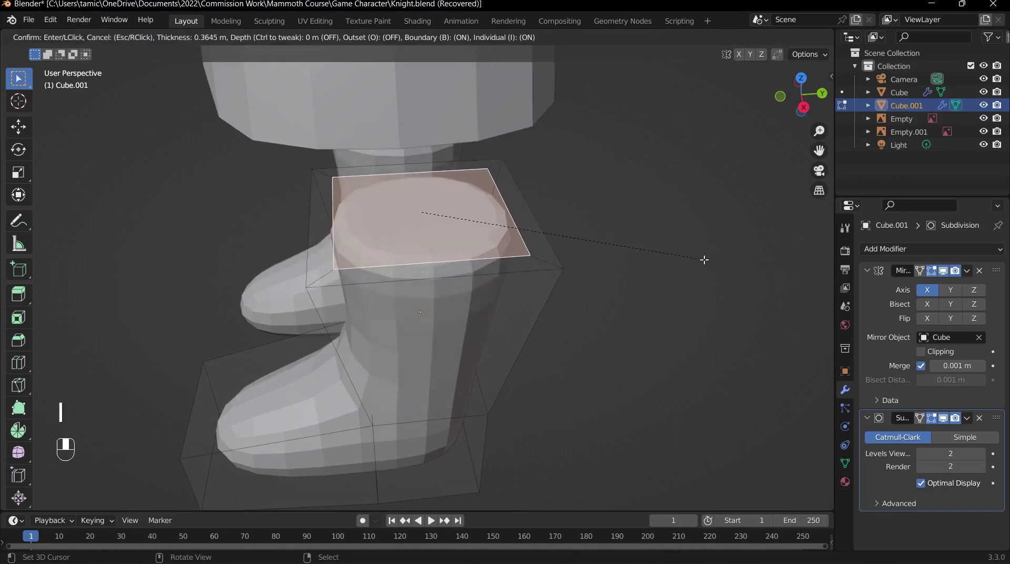